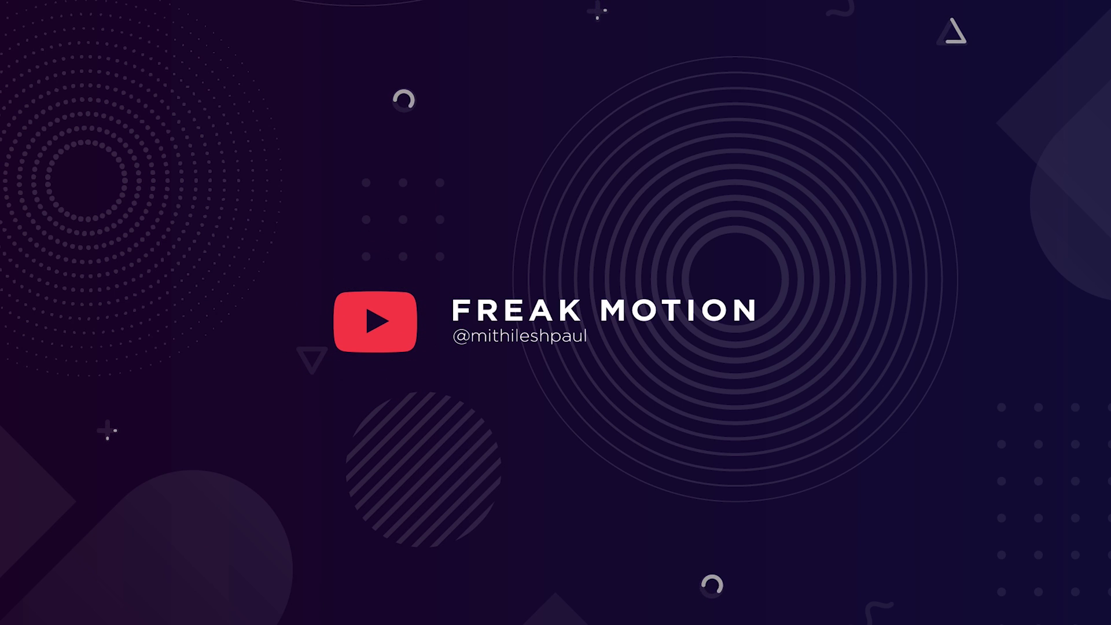
# Start a new composition and name it 'glitch text'.
pyautogui.click(551, 220)
pyautogui.press('g')
pyautogui.press('l')
pyautogui.write('glitch')
pyautogui.press('space')
pyautogui.write('text')
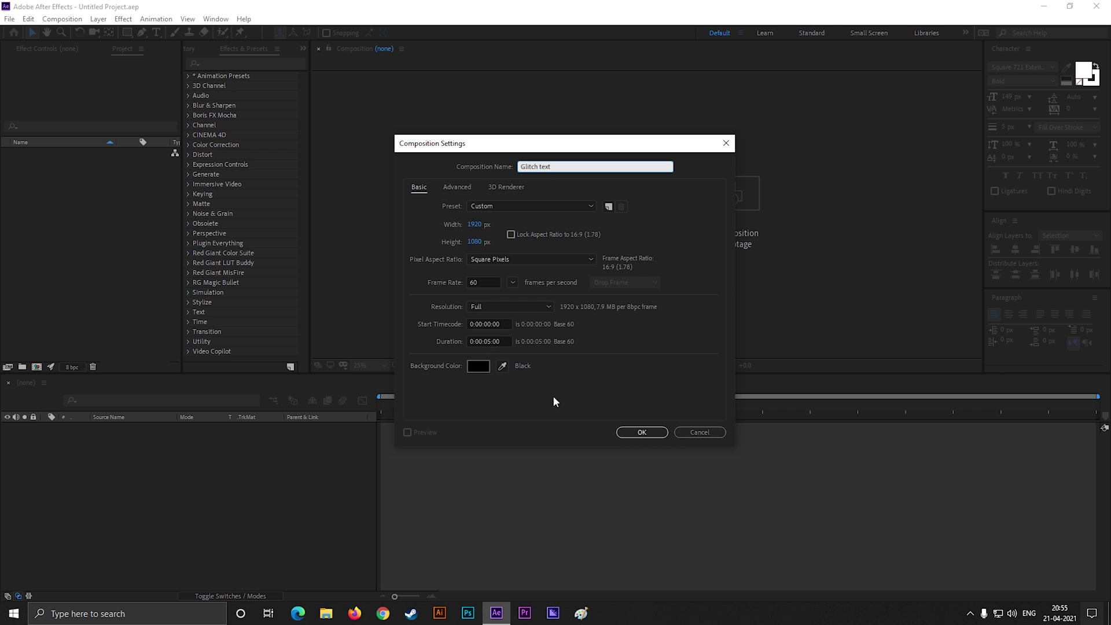
# Confirm the composition, add the TYPOKING text layer and centre its anchor point.
pyautogui.click(639, 434)
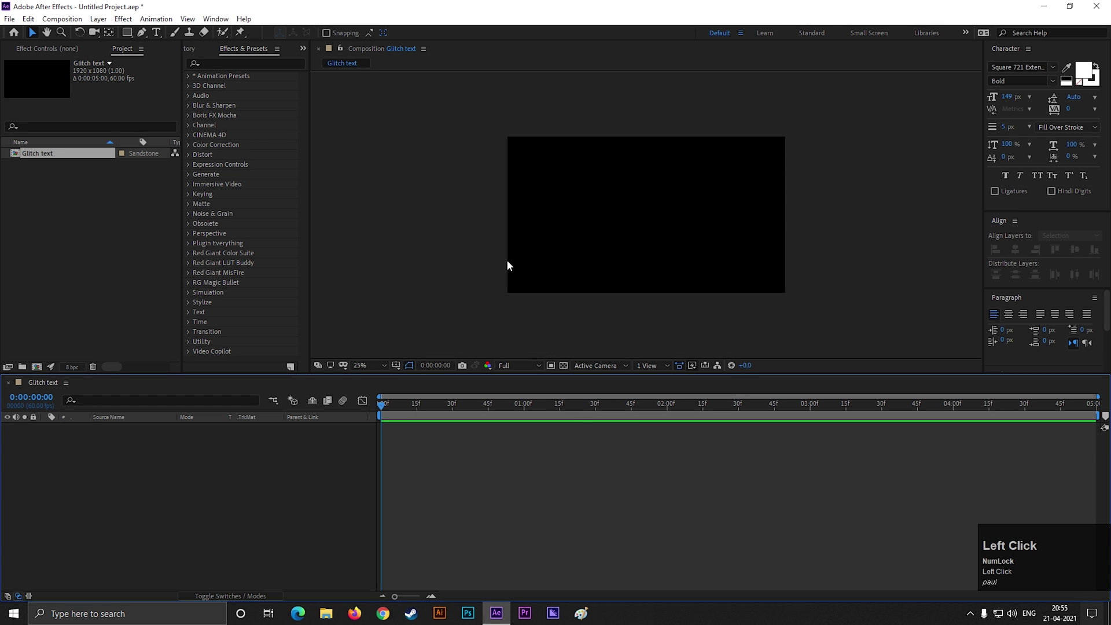
pyautogui.scroll(3)
pyautogui.click(260, 466)
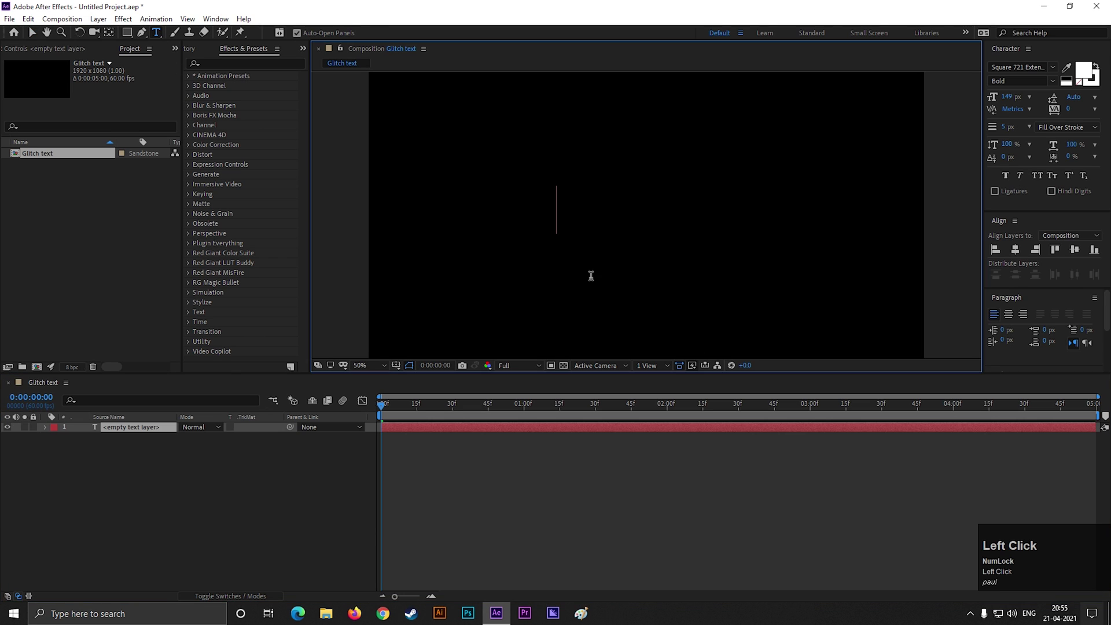
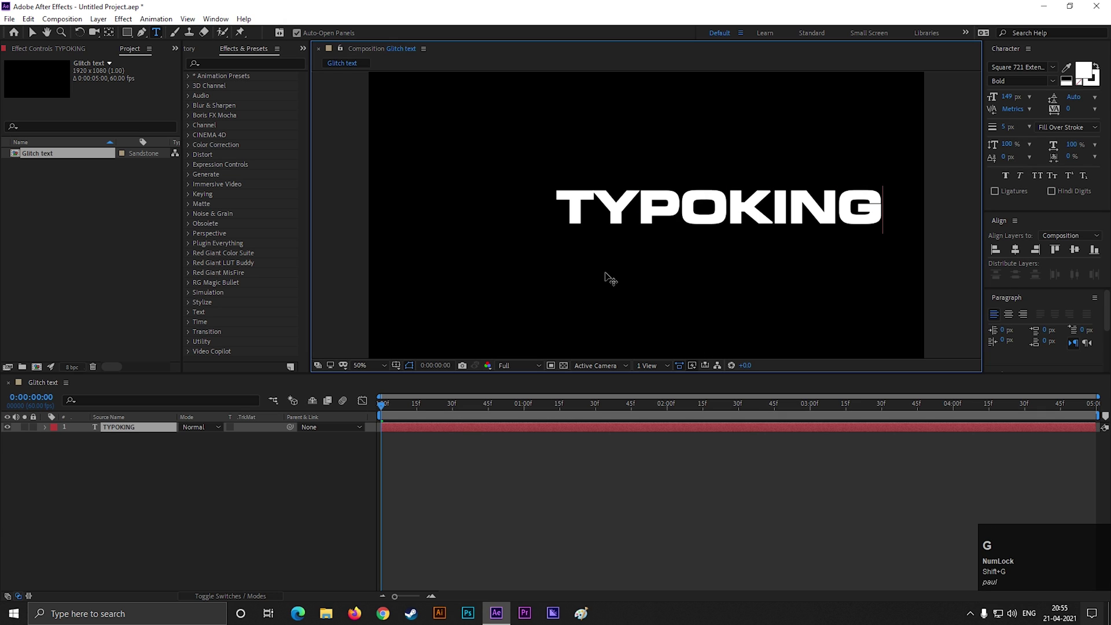
pyautogui.moveTo(41, 38); pyautogui.dragTo(583, 233)
pyautogui.press('ctrl+alt+Home')
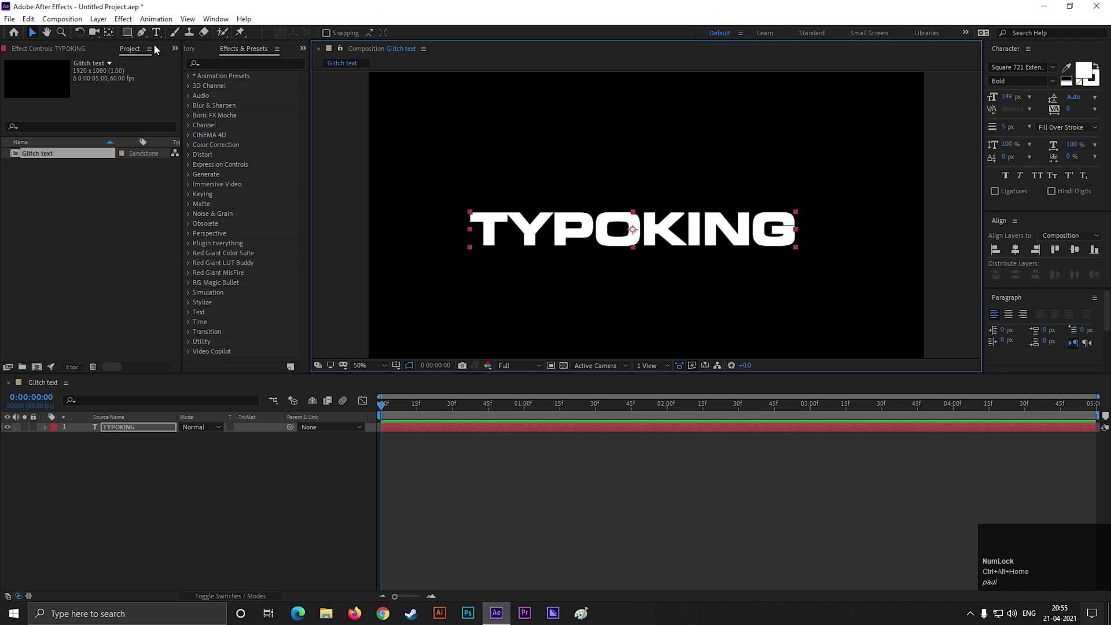
# Choose the Square 721 Extended BT font and add a Position text animator to TYPOKING.
pyautogui.click(1017, 257)
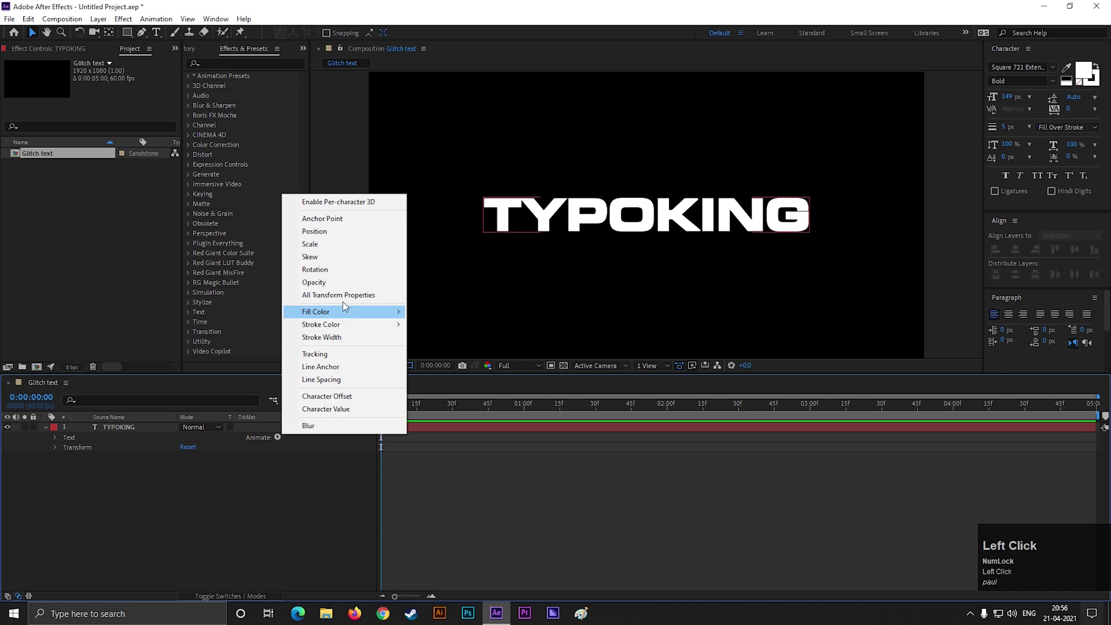
pyautogui.click(319, 287)
pyautogui.click(280, 481)
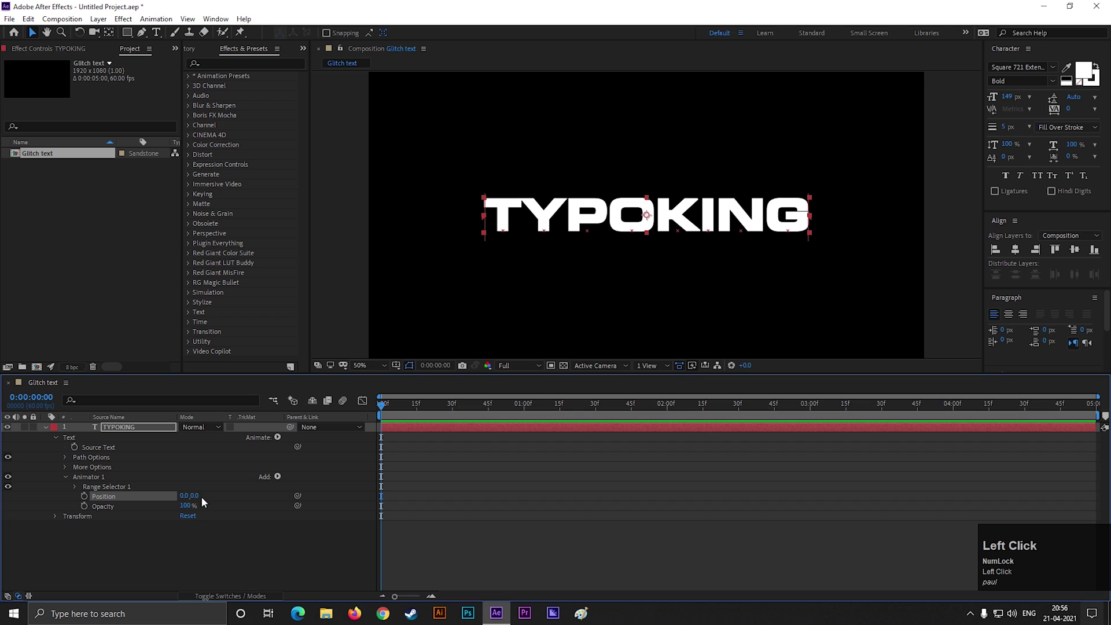
pyautogui.click(207, 499)
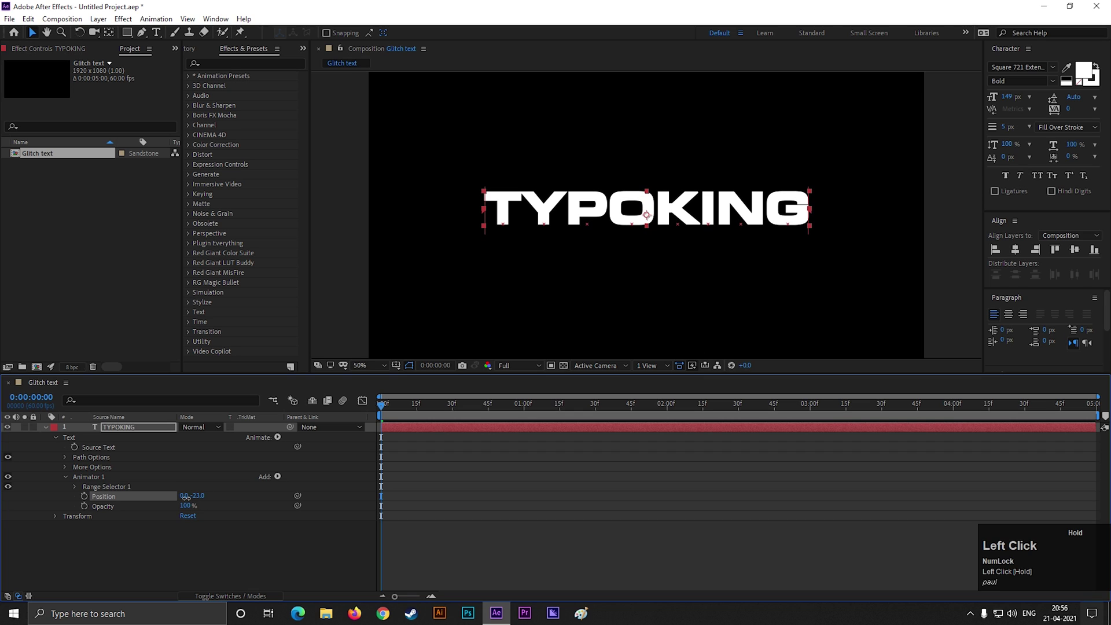
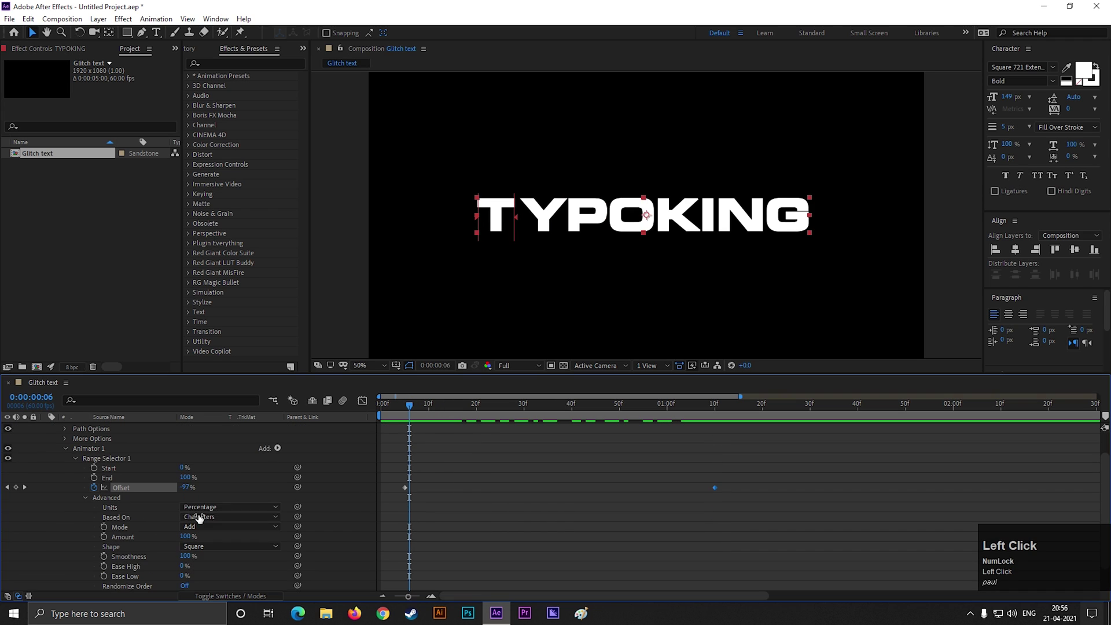
# Set the range selector shape to Ramp Up in the Advanced settings.
pyautogui.scroll(-3)
pyautogui.click(228, 520)
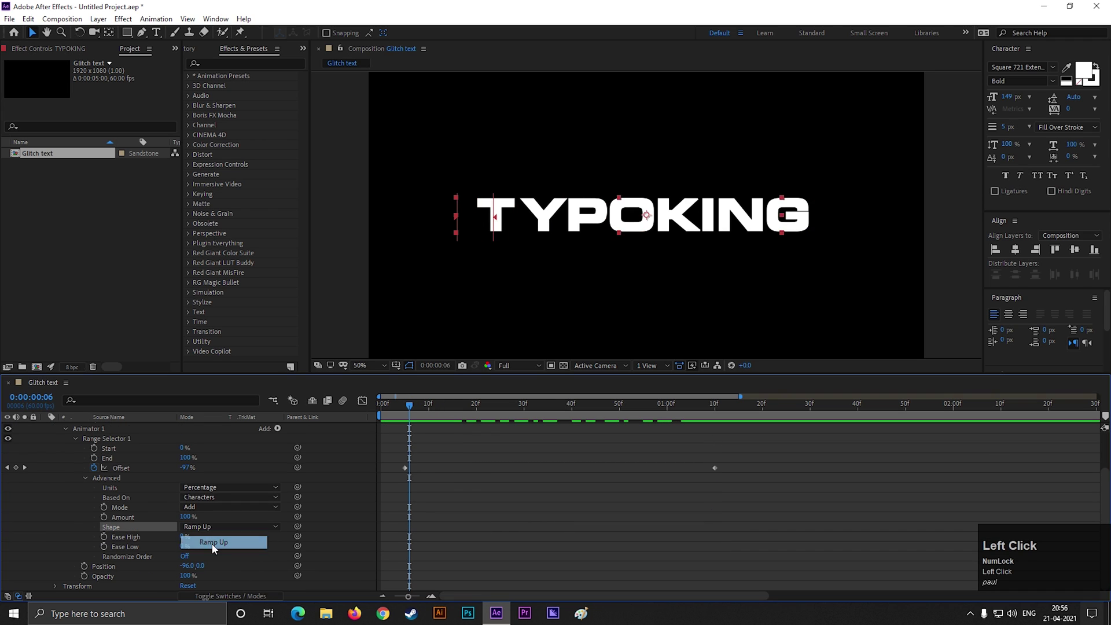
pyautogui.scroll(-3)
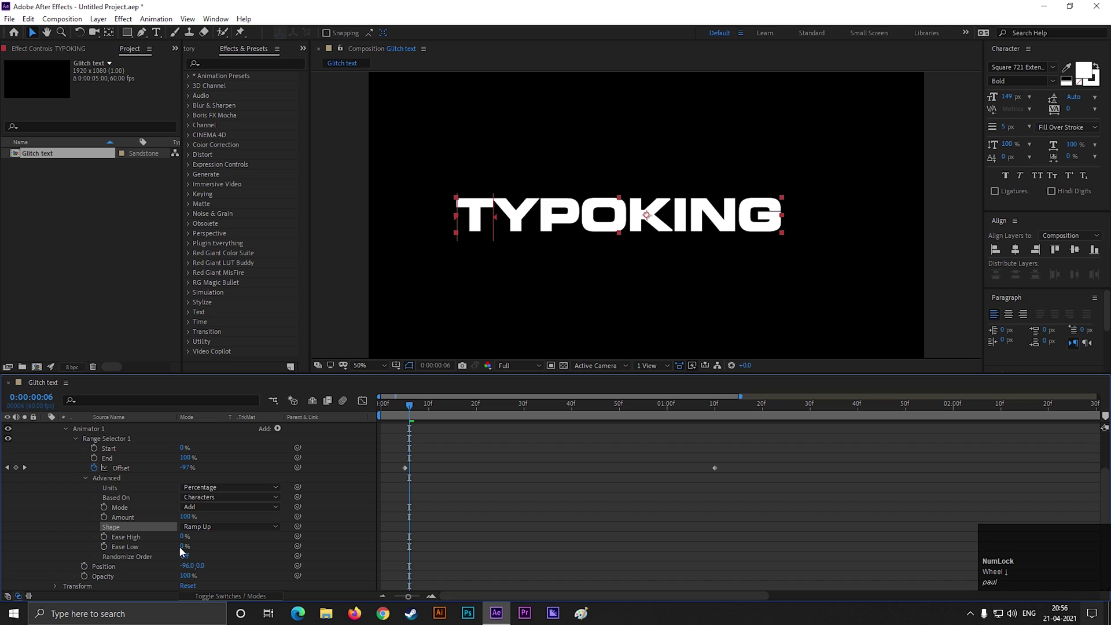
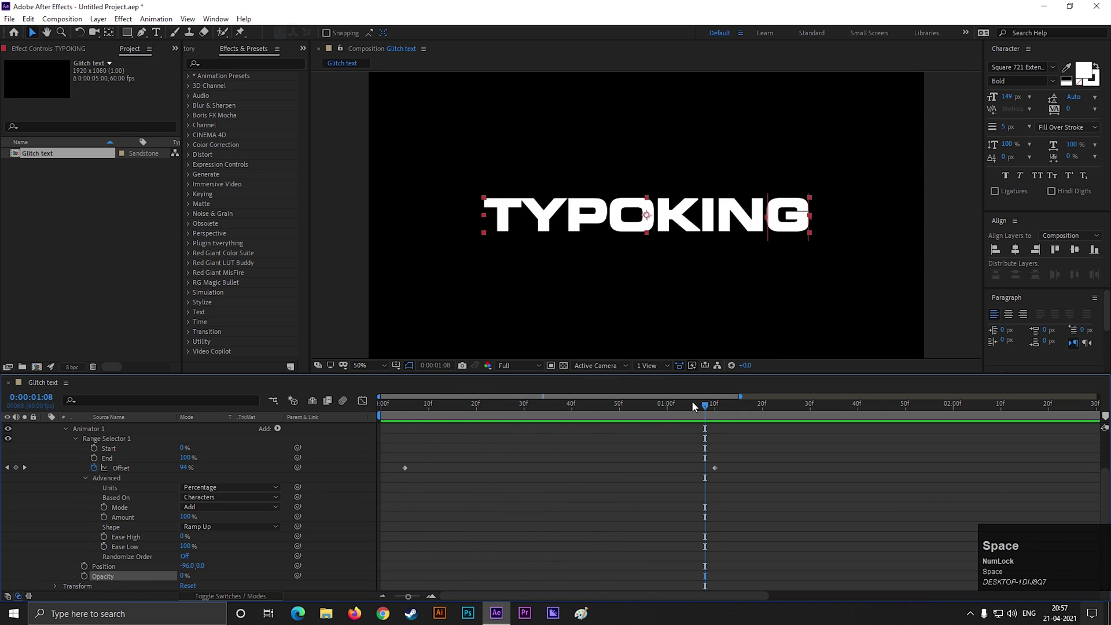
# Scrub the timeline to preview the letter sweep, then collapse the text layer.
pyautogui.moveTo(700, 409); pyautogui.dragTo(398, 468)
pyautogui.press('space')
pyautogui.moveTo(679, 410); pyautogui.dragTo(154, 488)
pyautogui.scroll(3)
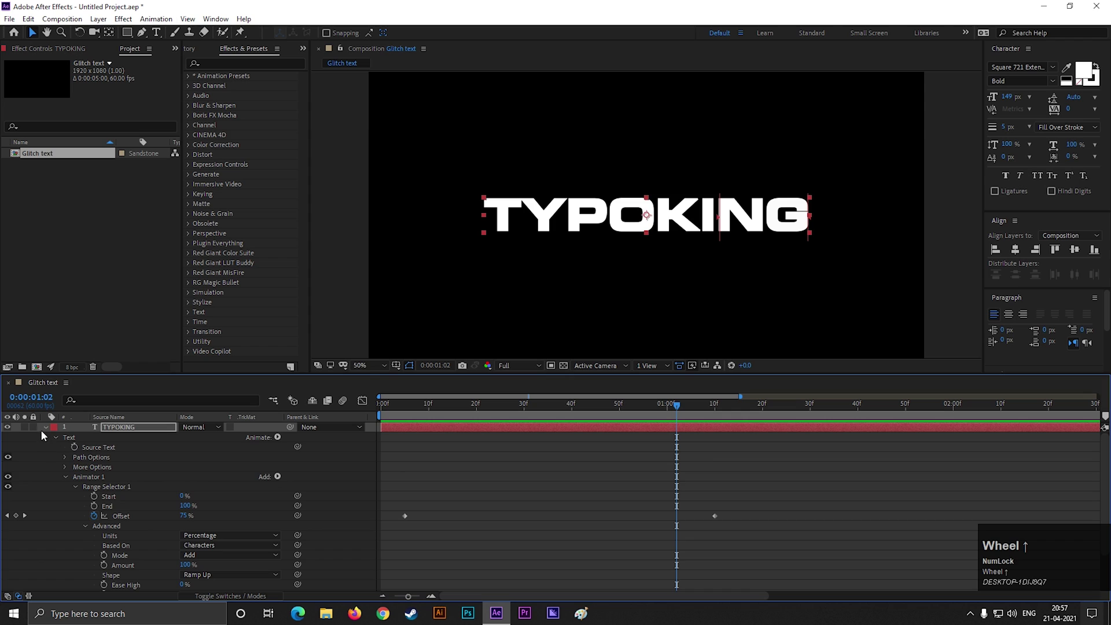
pyautogui.click(51, 432)
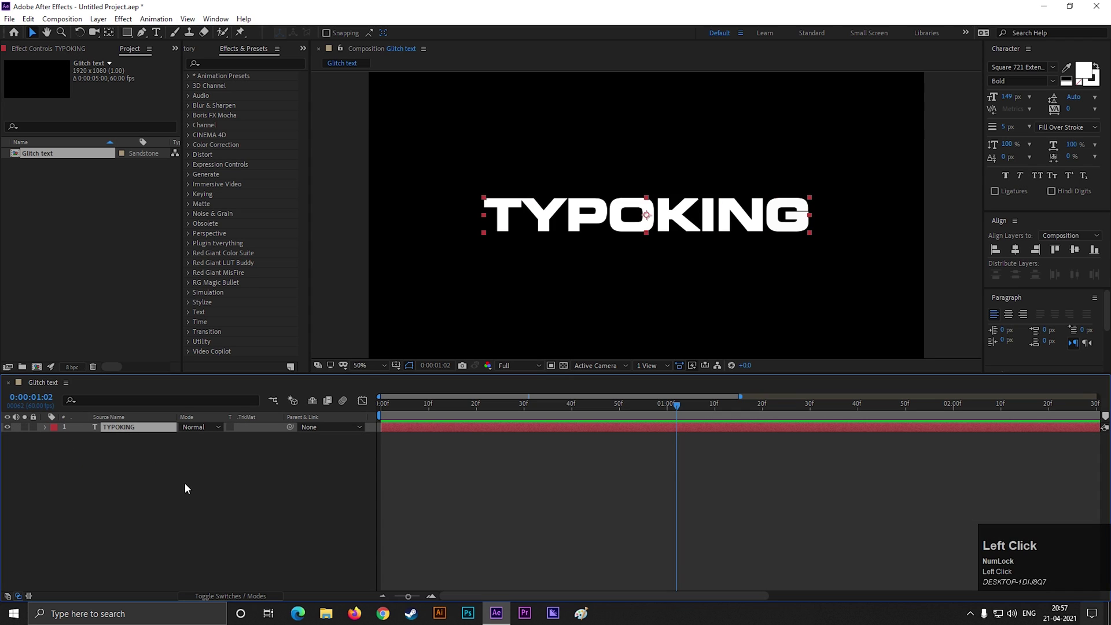
# Create a second composition named Map.
pyautogui.click(175, 492)
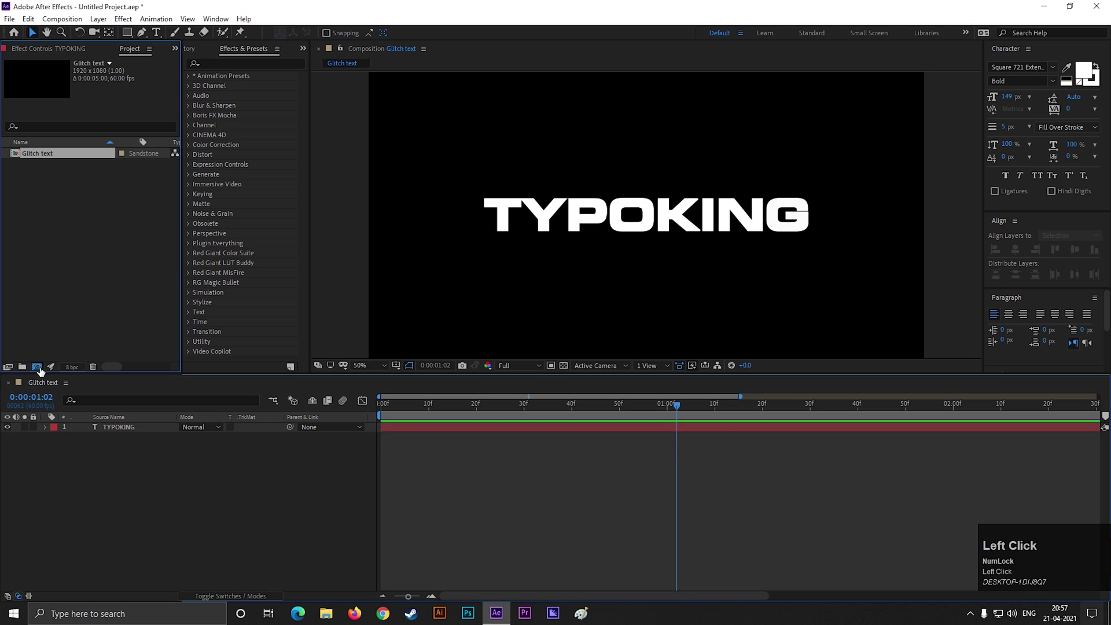
pyautogui.press('shift+m')
pyautogui.press('a')
pyautogui.write('ap')
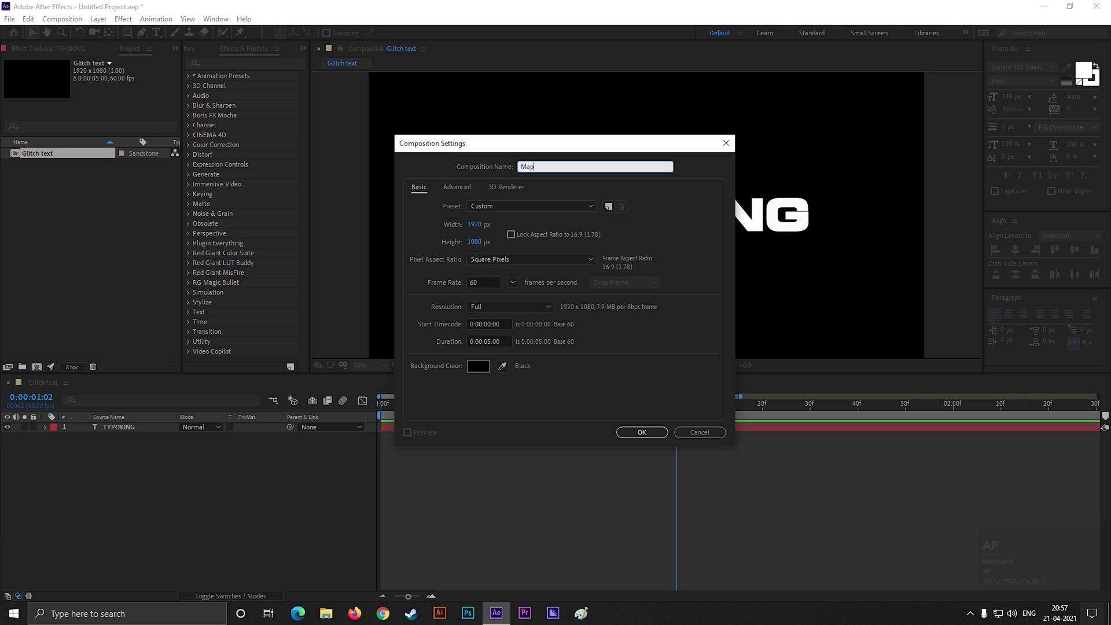
pyautogui.press('Return')
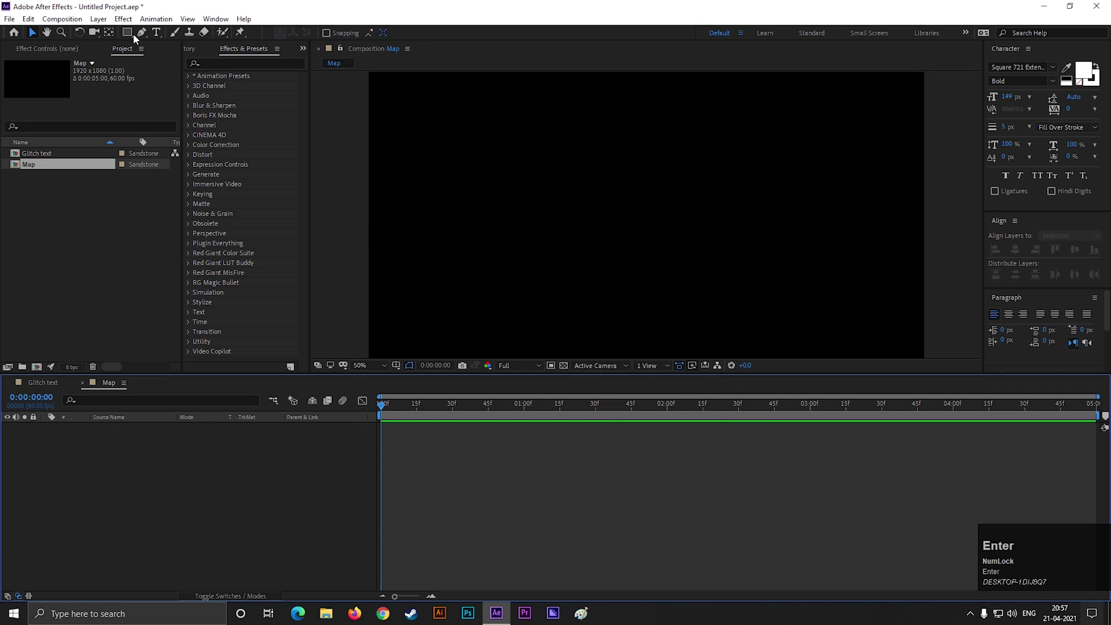
# Resize the rectangle into a small block and give it a linear gradient fill.
pyautogui.moveTo(133, 36); pyautogui.dragTo(278, 162)
pyautogui.moveTo(32, 35); pyautogui.dragTo(420, 35)
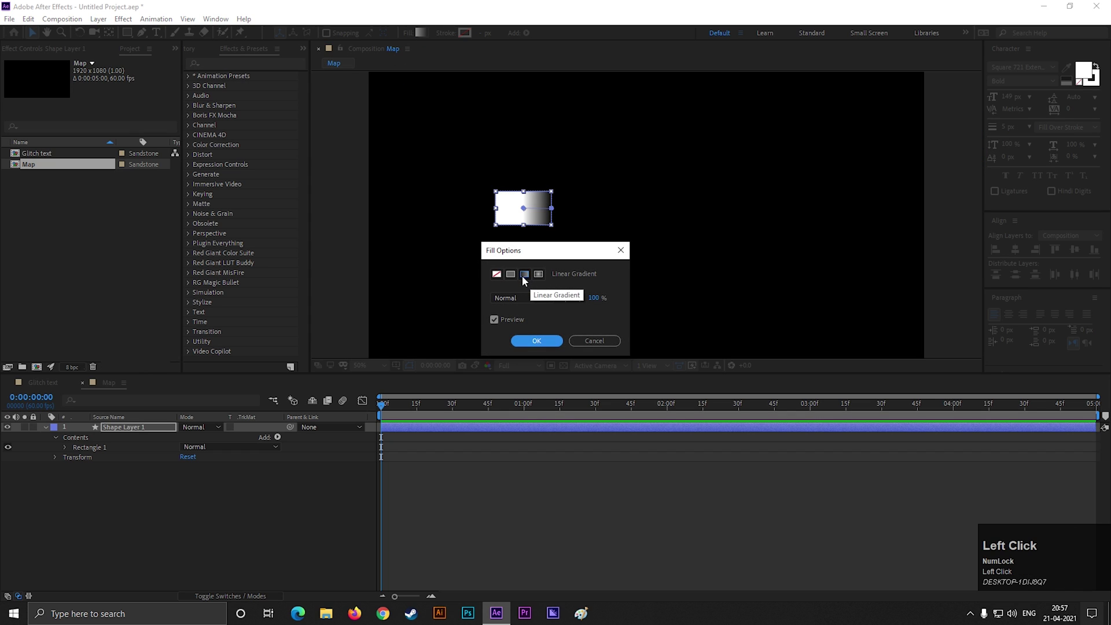
pyautogui.click(542, 346)
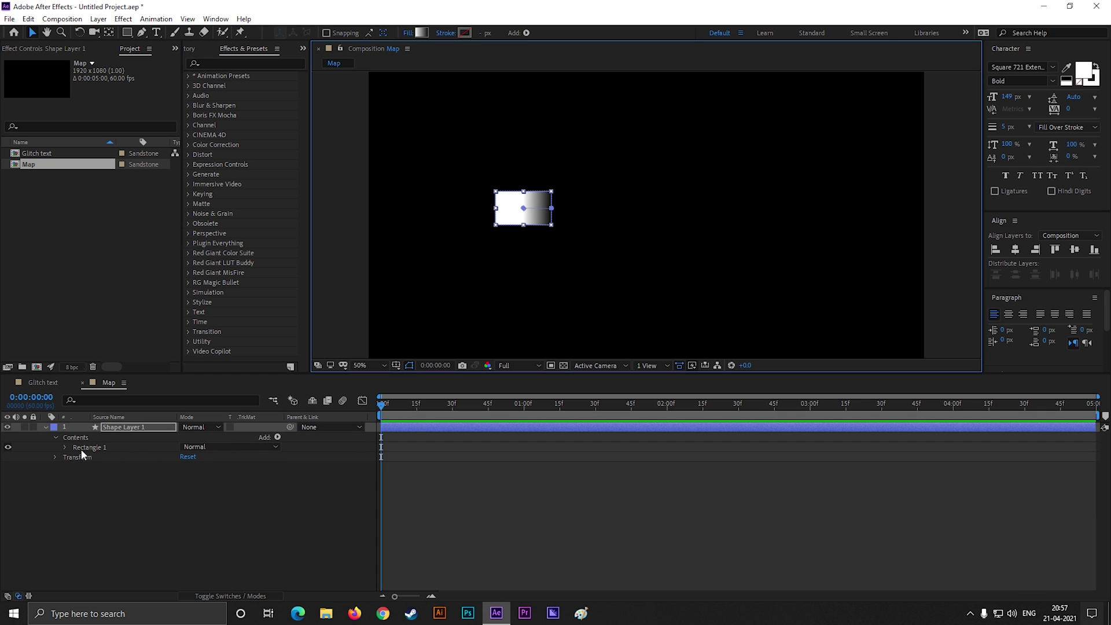
# Add a Repeater with 80 copies and spread the blocks horizontally with Position X 205.
pyautogui.click(257, 499)
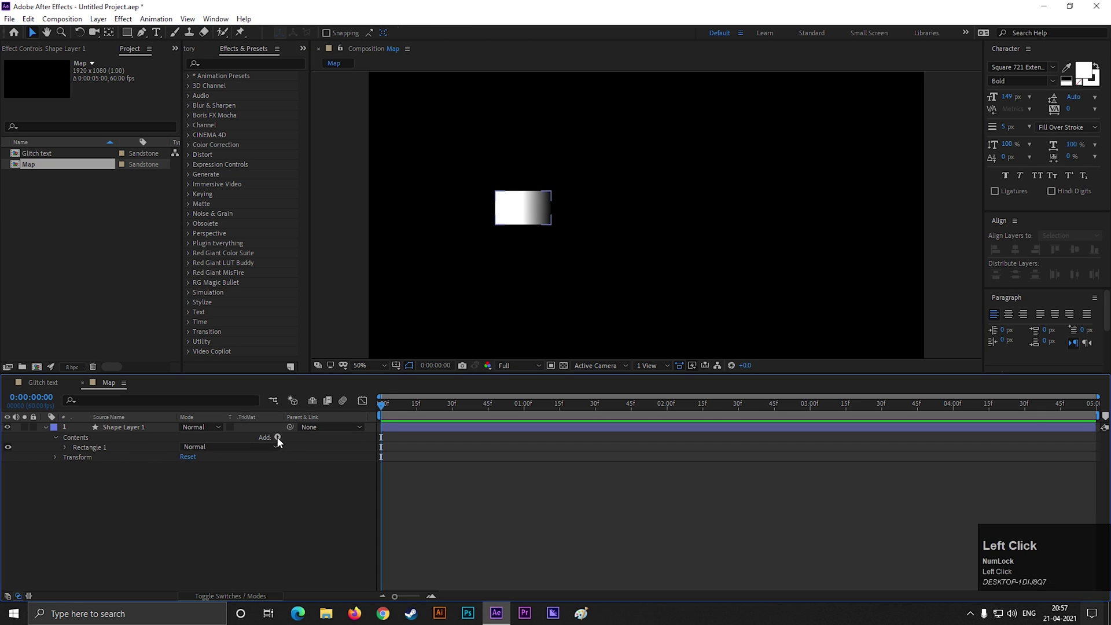
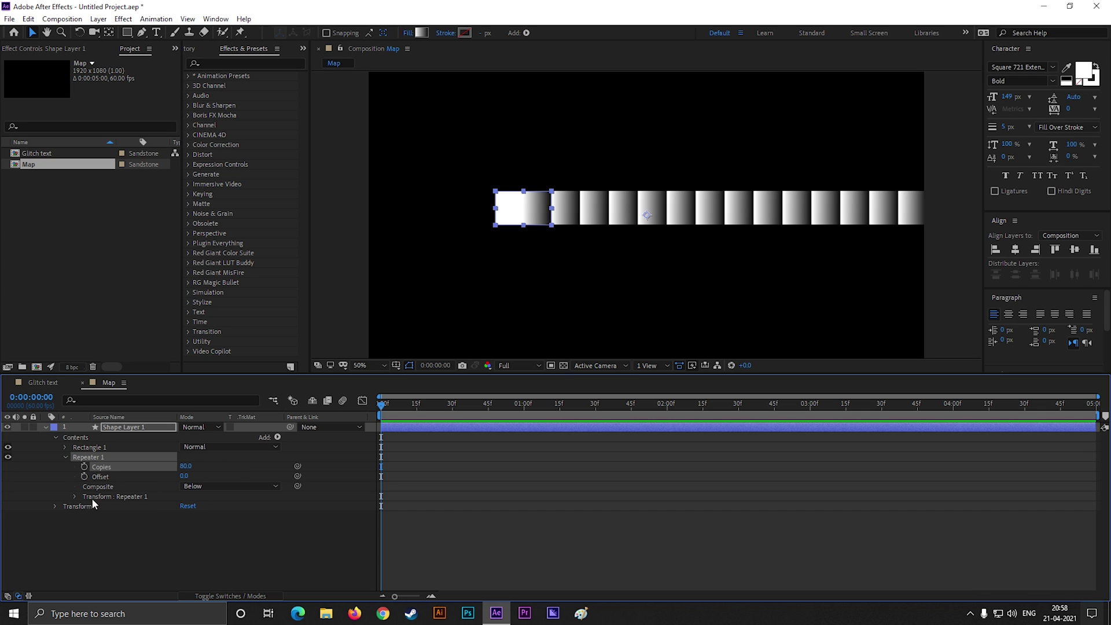
pyautogui.click(77, 504)
pyautogui.scroll(-3)
pyautogui.scroll(-3)
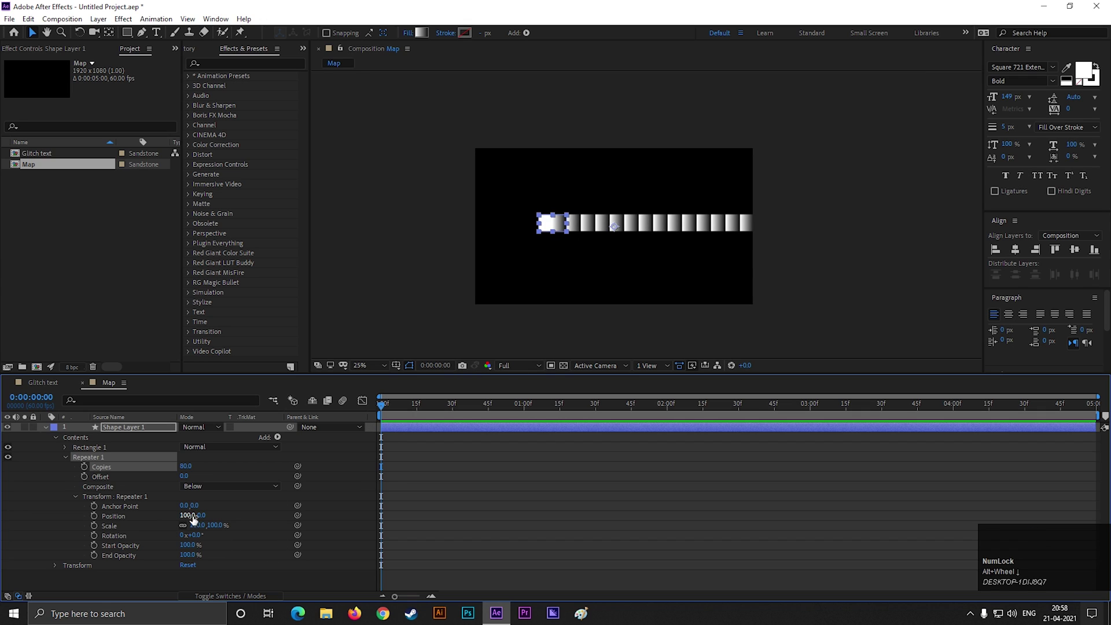
pyautogui.moveTo(193, 522); pyautogui.dragTo(637, 231)
pyautogui.scroll(3)
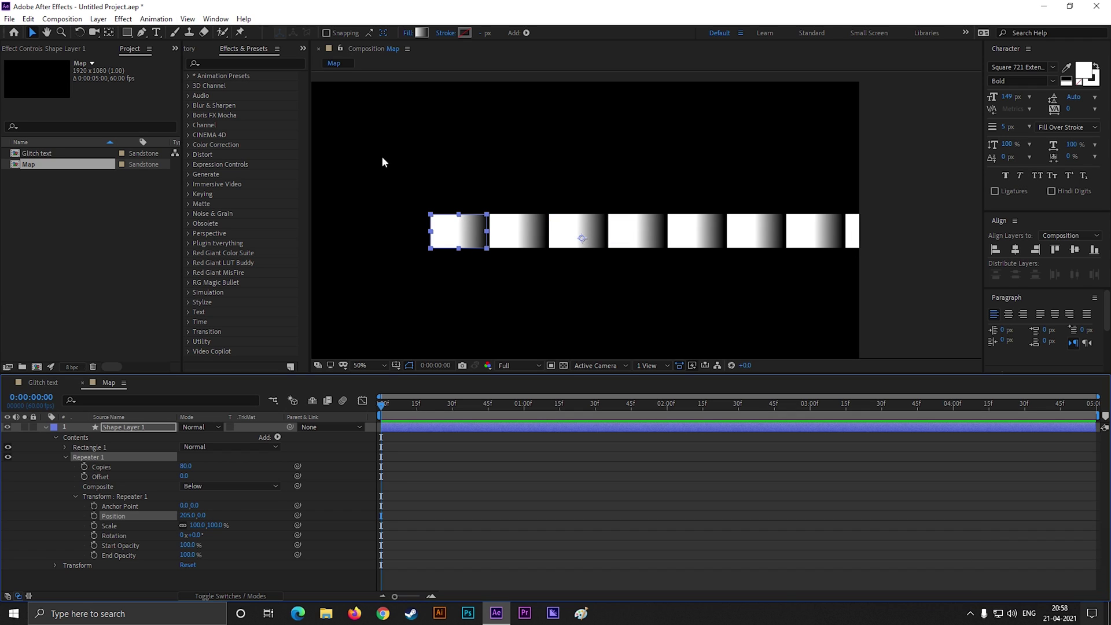
# Confirm the white-to-black gradient on the shape layer.
pyautogui.click(141, 430)
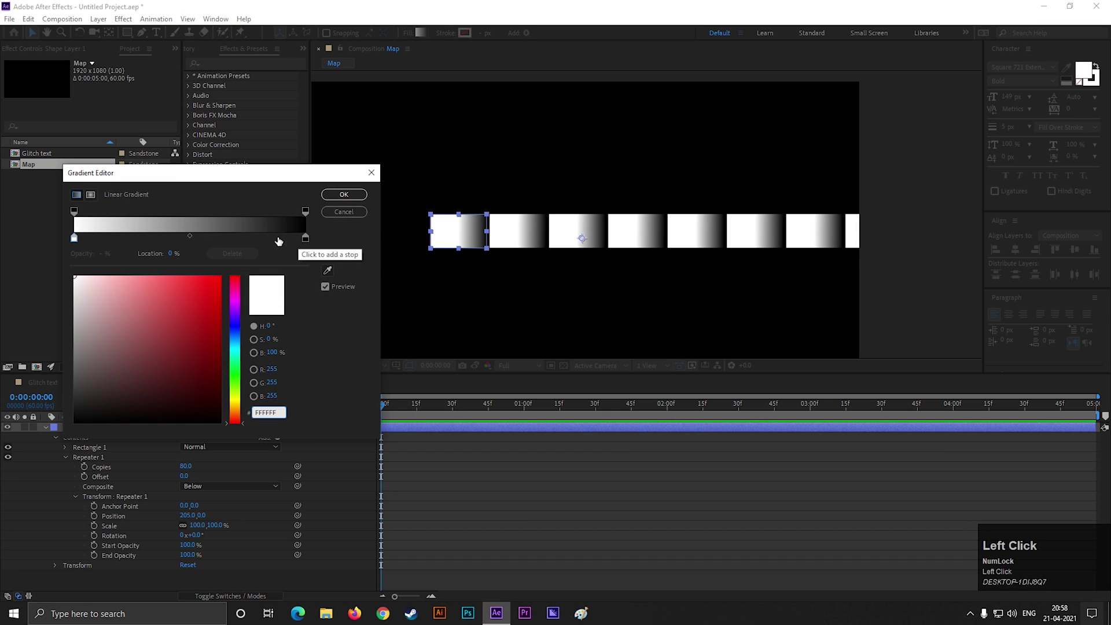
pyautogui.click(358, 200)
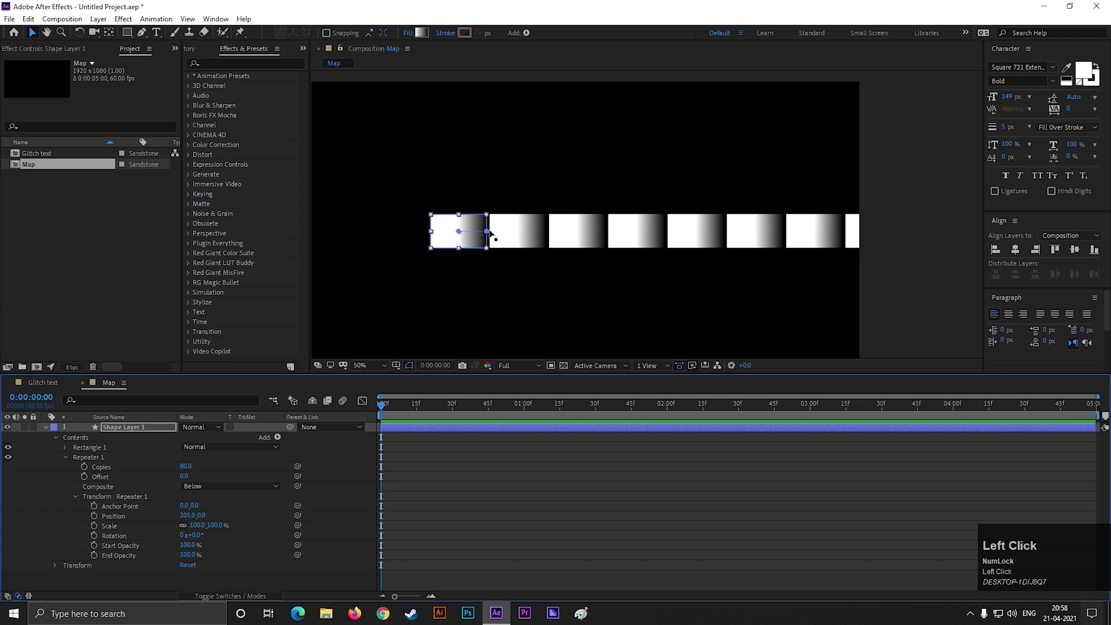
pyautogui.scroll(-3)
# Align the square row to the top-left corner of the Map composition.
pyautogui.click(58, 441)
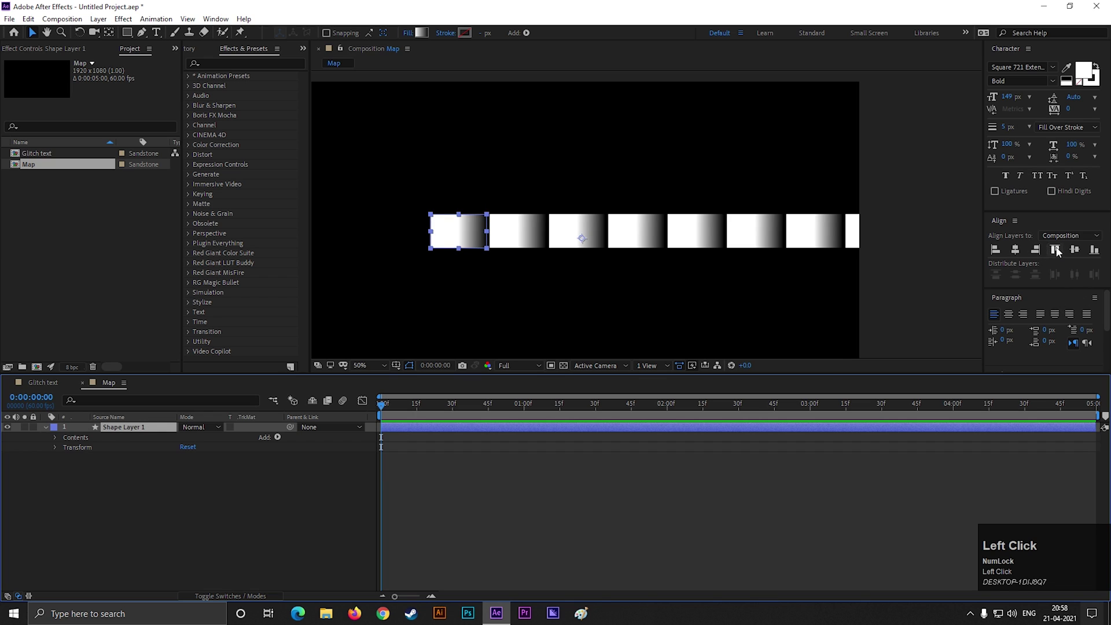
pyautogui.scroll(-3)
pyautogui.moveTo(619, 162); pyautogui.dragTo(597, 203)
pyautogui.scroll(-3)
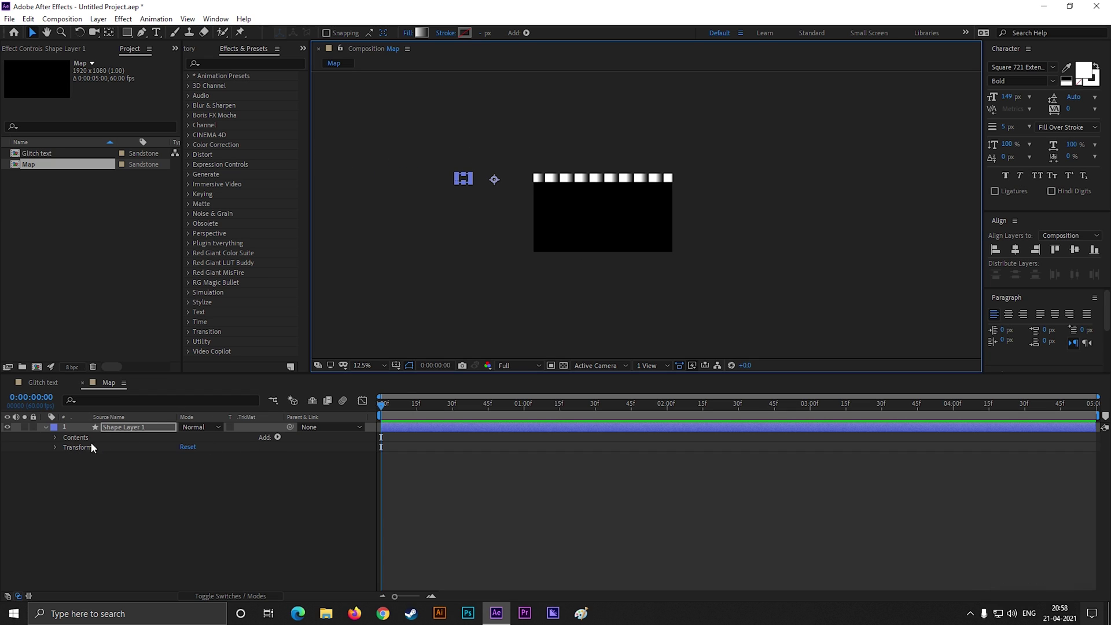
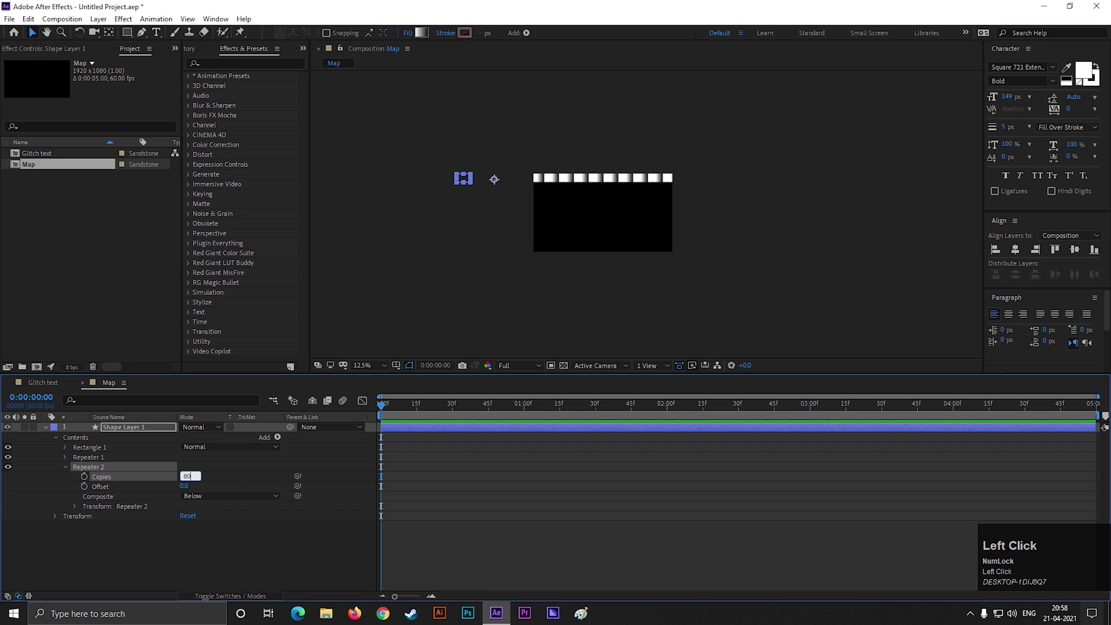
# Add a second 80-copy repeater and shift the checker pattern to cover the frame.
pyautogui.press('Return')
pyautogui.click(75, 510)
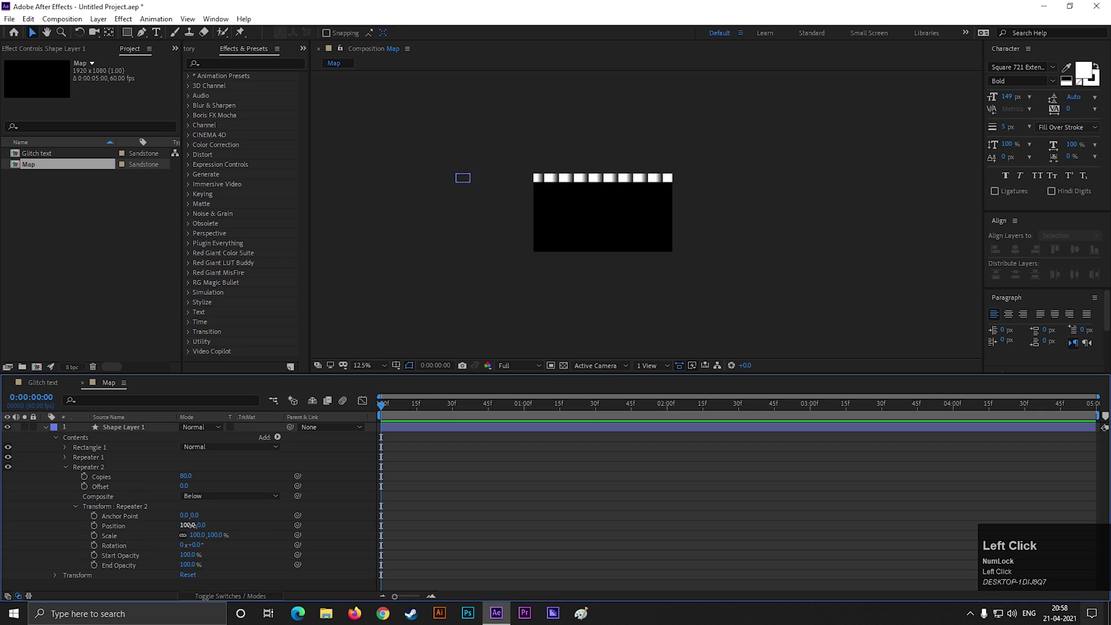
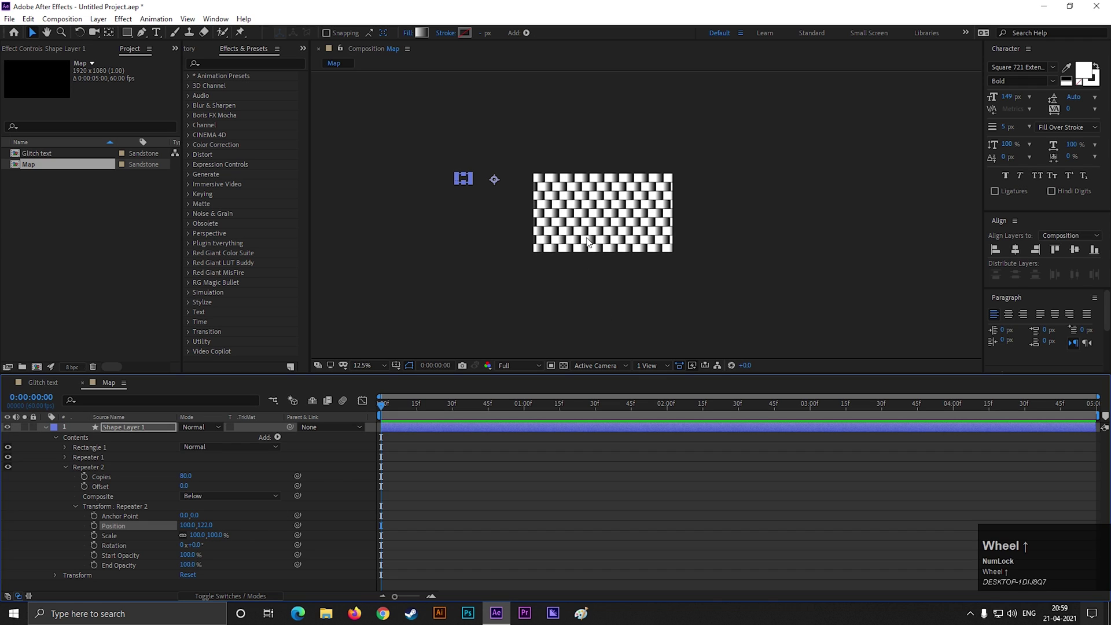
pyautogui.scroll(-3)
pyautogui.moveTo(404, 411); pyautogui.dragTo(43, 386)
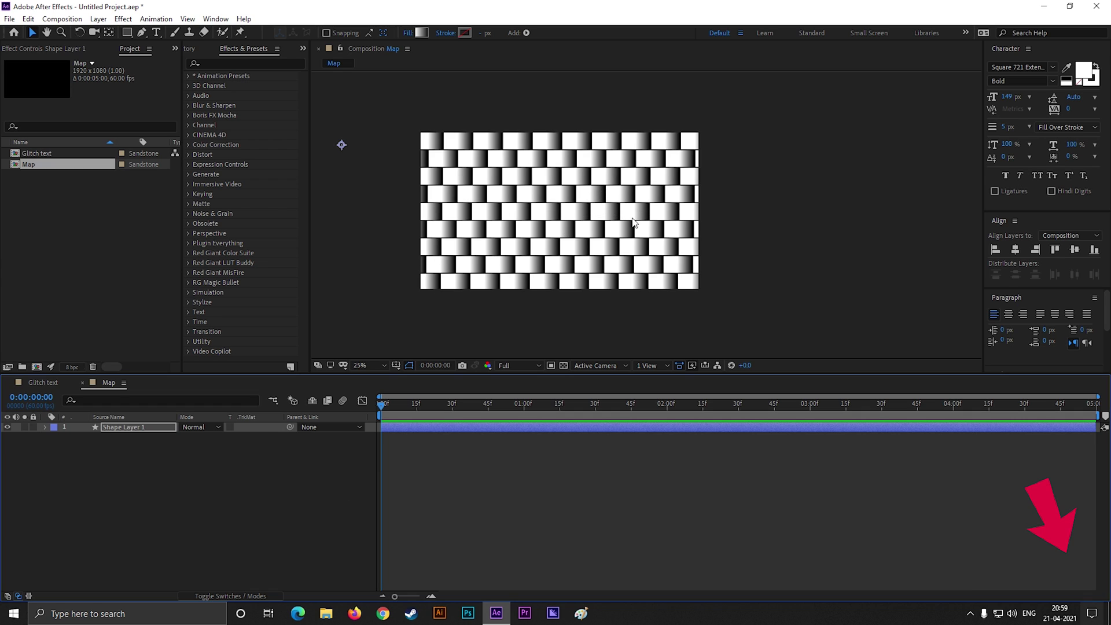
# Create a new composition named Final.
pyautogui.click(115, 472)
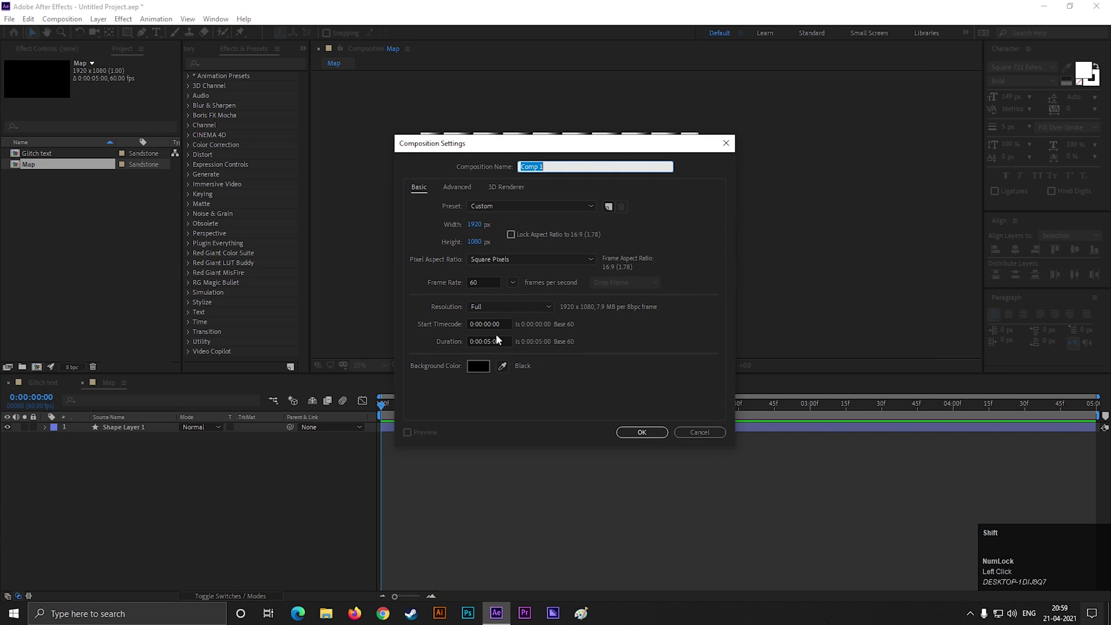
pyautogui.press('shift+f')
pyautogui.write('ina')
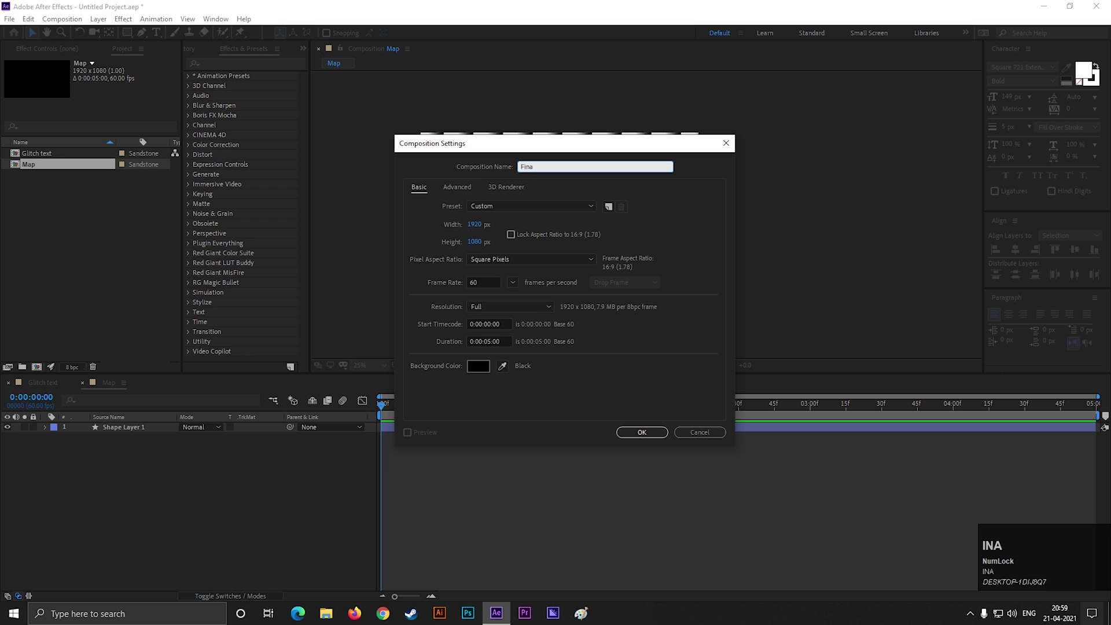
pyautogui.press('l')
pyautogui.press('Return')
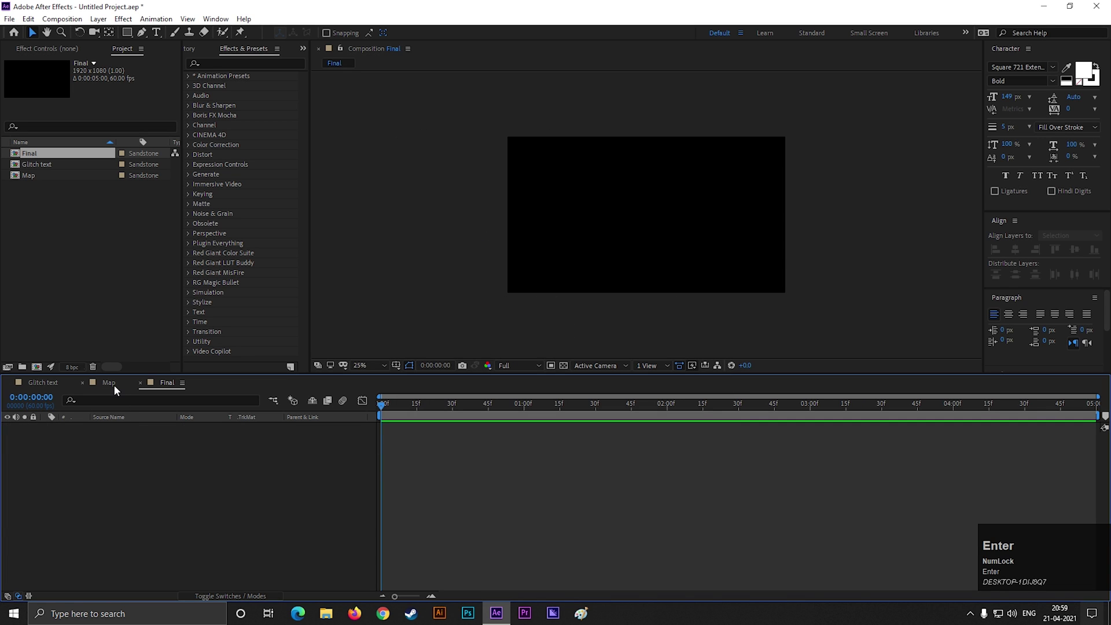
# Add a new solid to the Final timeline and name it BG.
pyautogui.click(121, 389)
pyautogui.rightClick(92, 493)
pyautogui.click(141, 366)
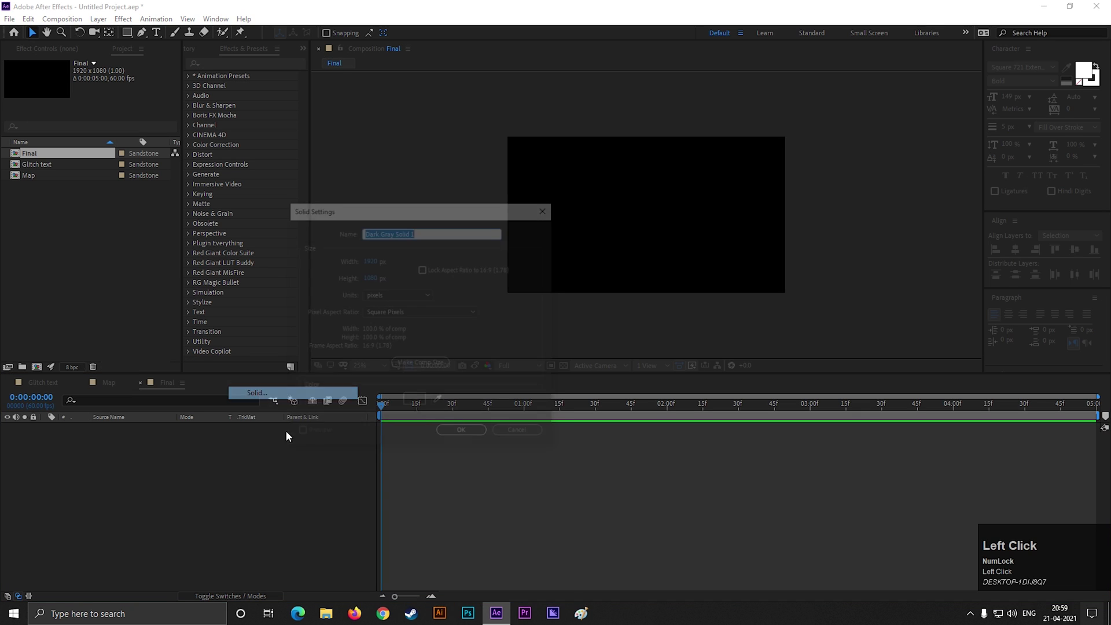
pyautogui.press('shift+b')
# Create the BG solid and drop the Glitch text and Map comps above it in Final.
pyautogui.press('shift+g')
pyautogui.press('Return')
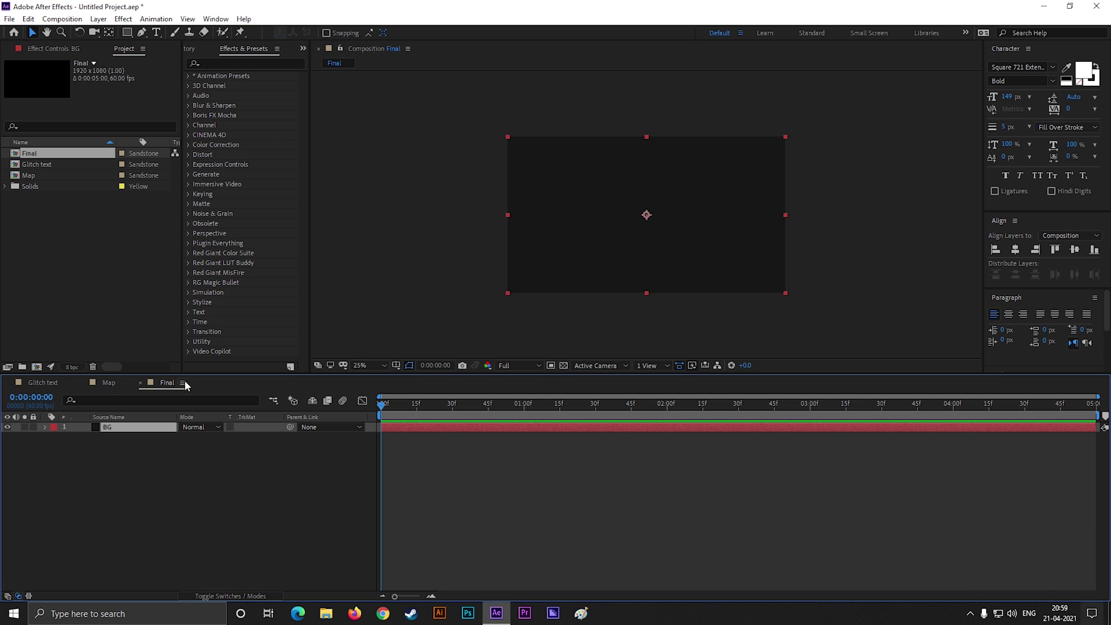
pyautogui.moveTo(56, 235); pyautogui.dragTo(228, 492)
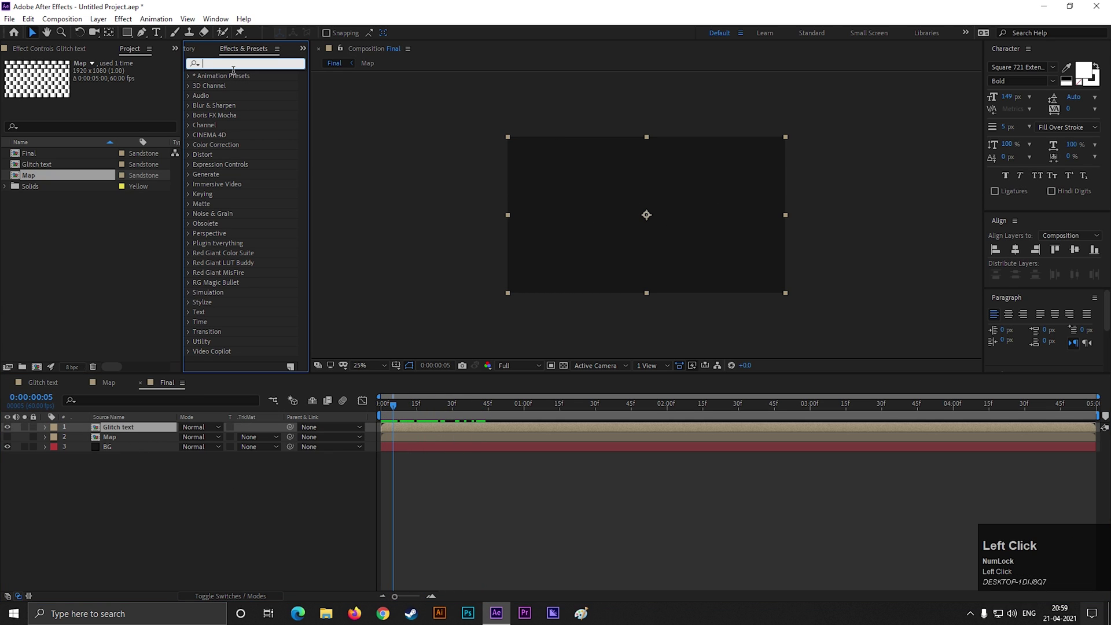
# Apply Time Displacement to the Glitch text layer and preview the result.
pyautogui.write('time')
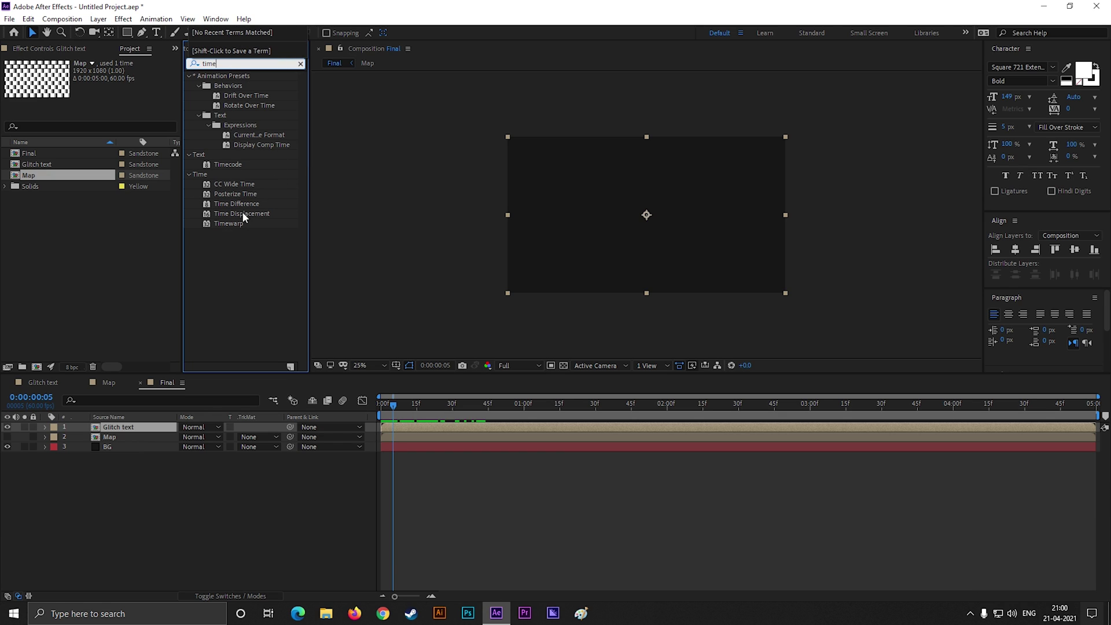
pyautogui.moveTo(249, 217); pyautogui.dragTo(395, 406)
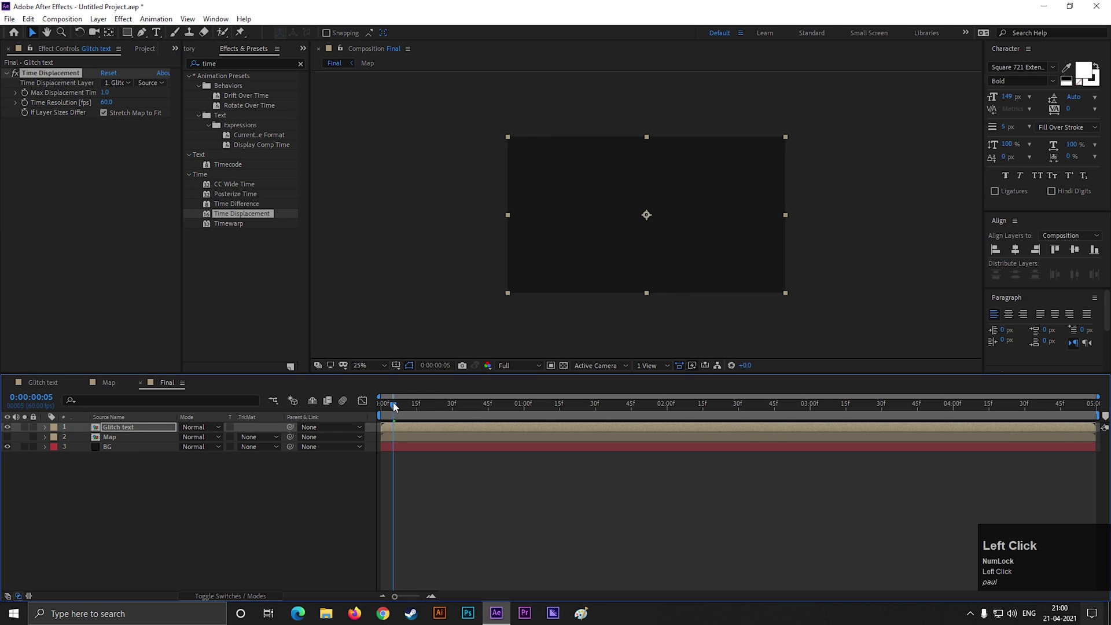
pyautogui.moveTo(444, 411); pyautogui.dragTo(575, 315)
pyautogui.scroll(3)
pyautogui.click(396, 423)
pyautogui.press('space')
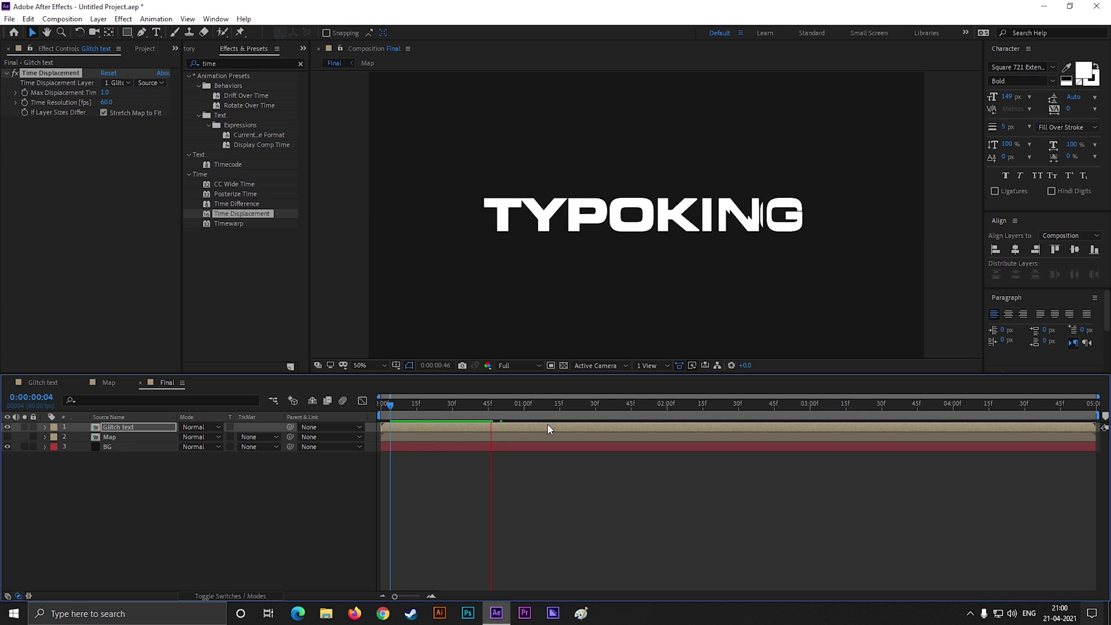
pyautogui.press('space')
# Set the Time Displacement Layer to the Map layer and preview the glitch.
pyautogui.moveTo(502, 405); pyautogui.dragTo(403, 456)
pyautogui.press('space')
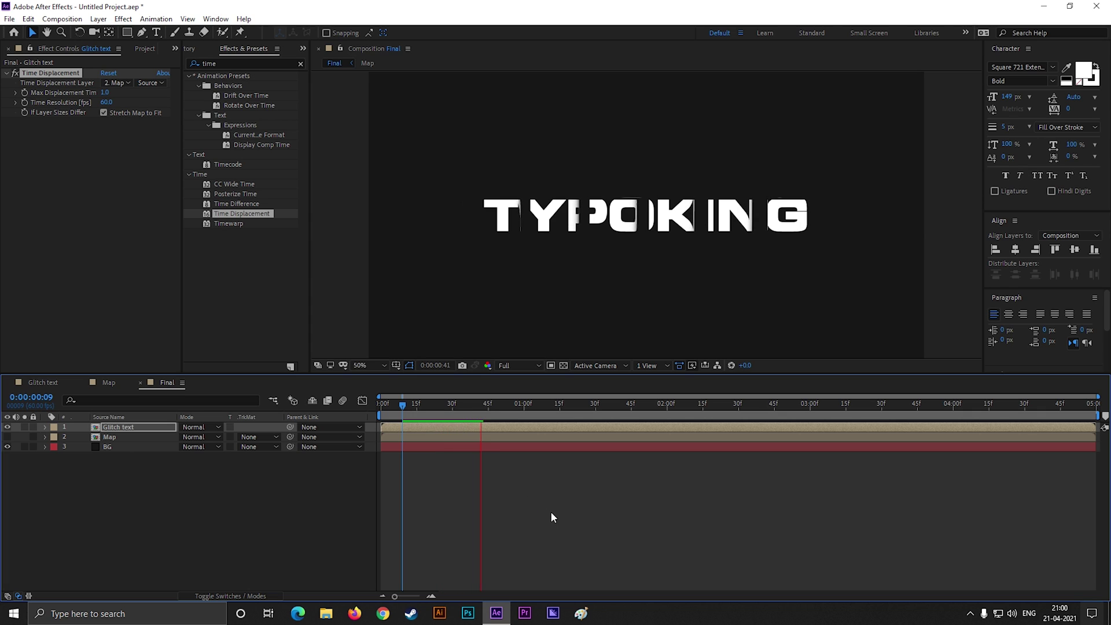
# Switch the viewer resolution to Half and preview the glitch.
pyautogui.press('space')
pyautogui.click(533, 365)
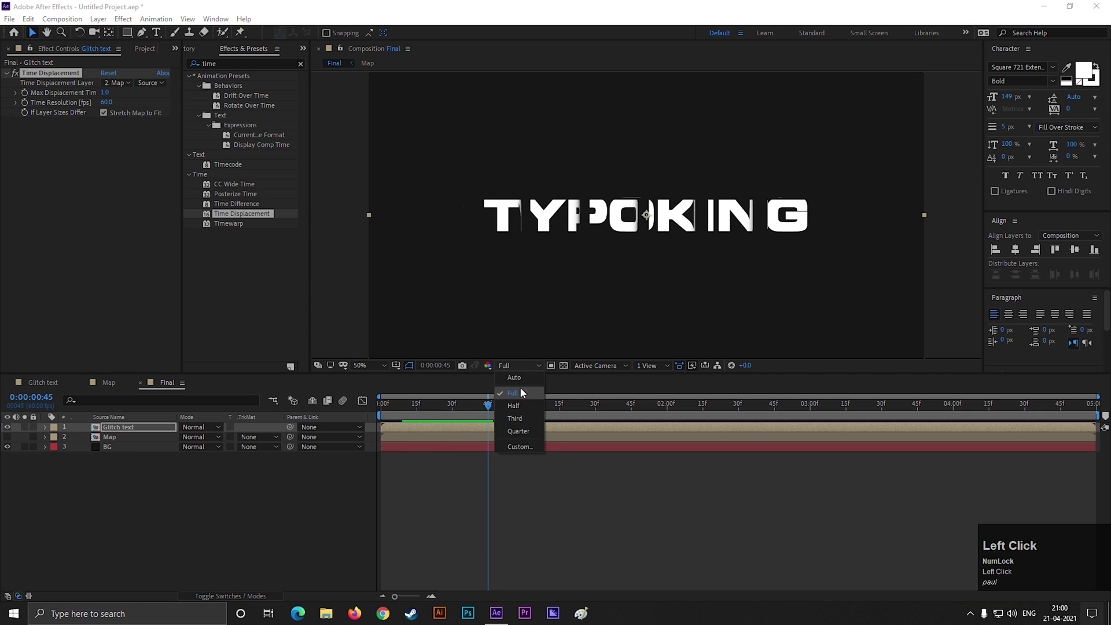
pyautogui.press('space')
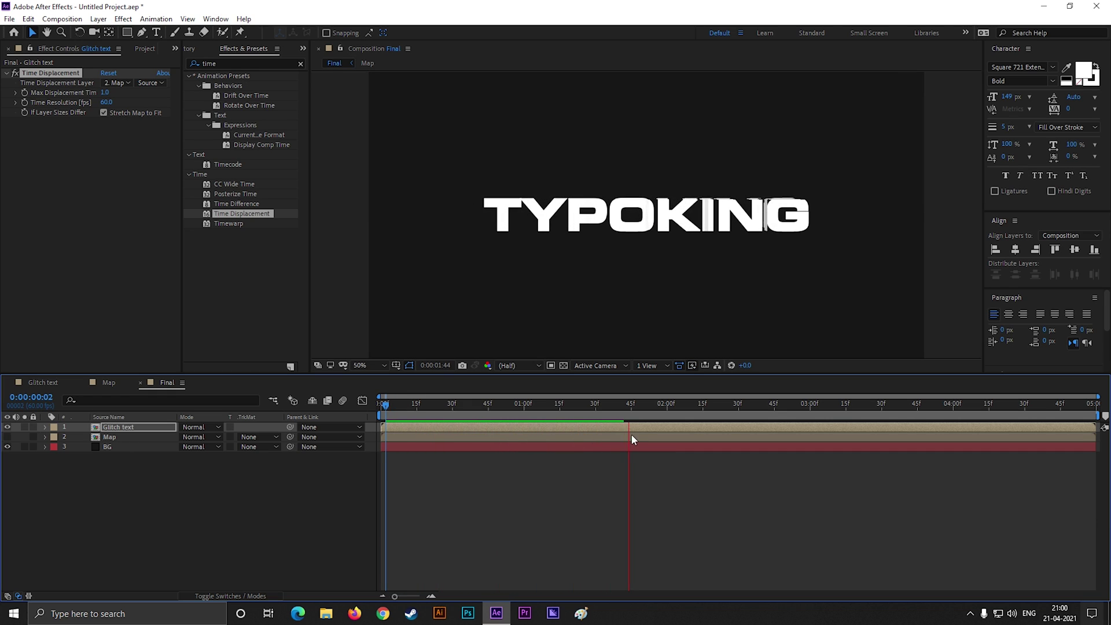
pyautogui.press('space')
# Set Max Displacement Time to -0.1 so TYPOKING breaks into slabs.
pyautogui.moveTo(641, 409); pyautogui.dragTo(112, 102)
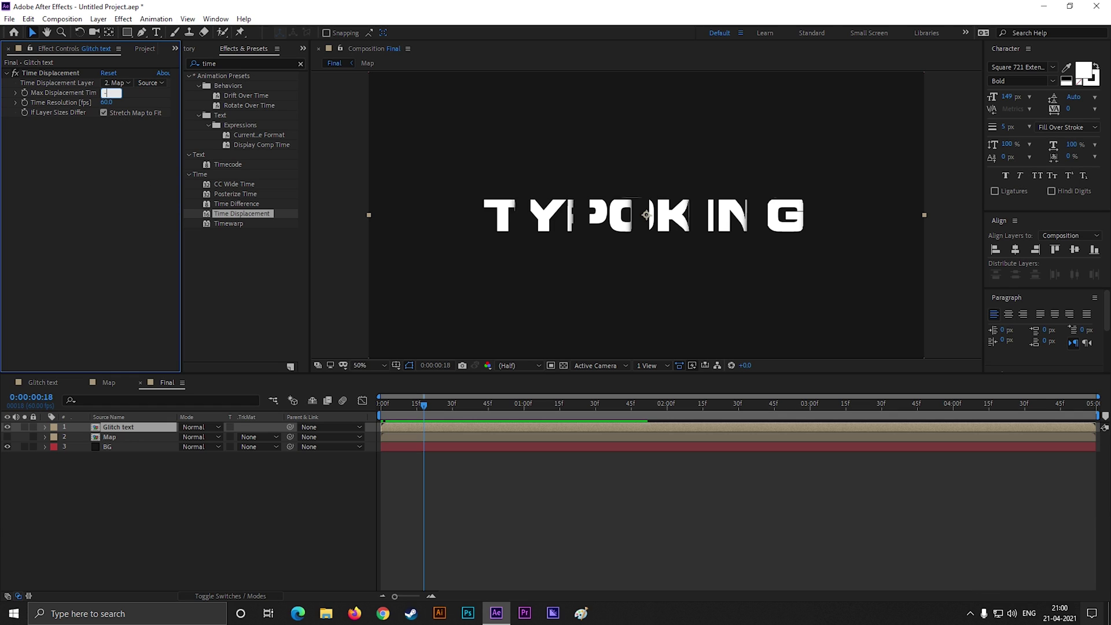
pyautogui.press('Return')
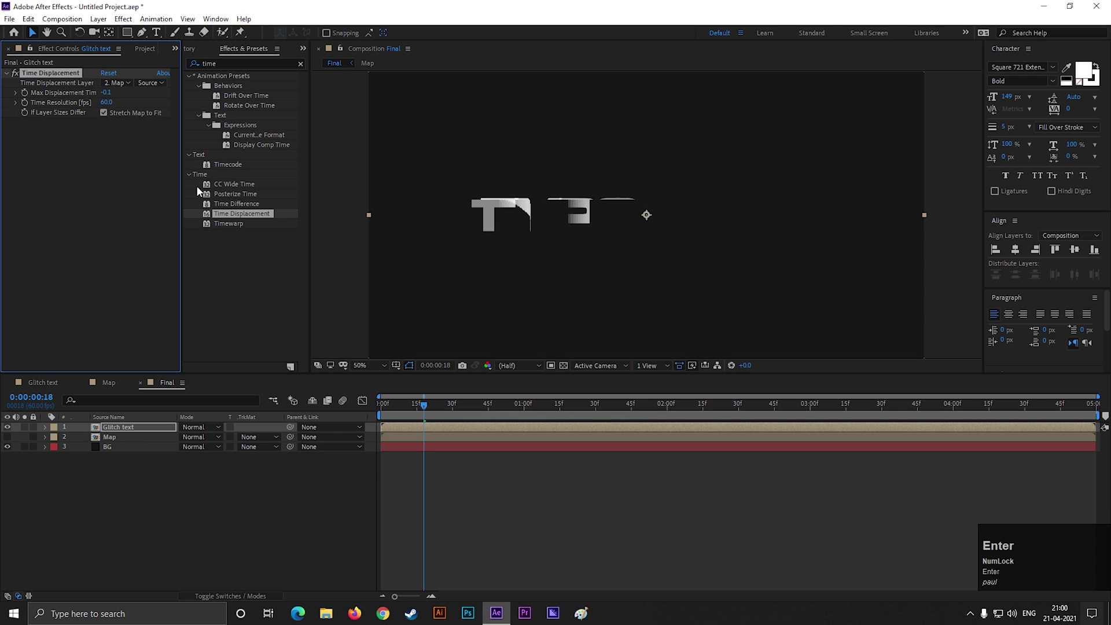
# Animate the Map shape layer's position so the checker pattern slides downward.
pyautogui.click(430, 407)
pyautogui.press('space')
pyautogui.moveTo(519, 410); pyautogui.dragTo(106, 380)
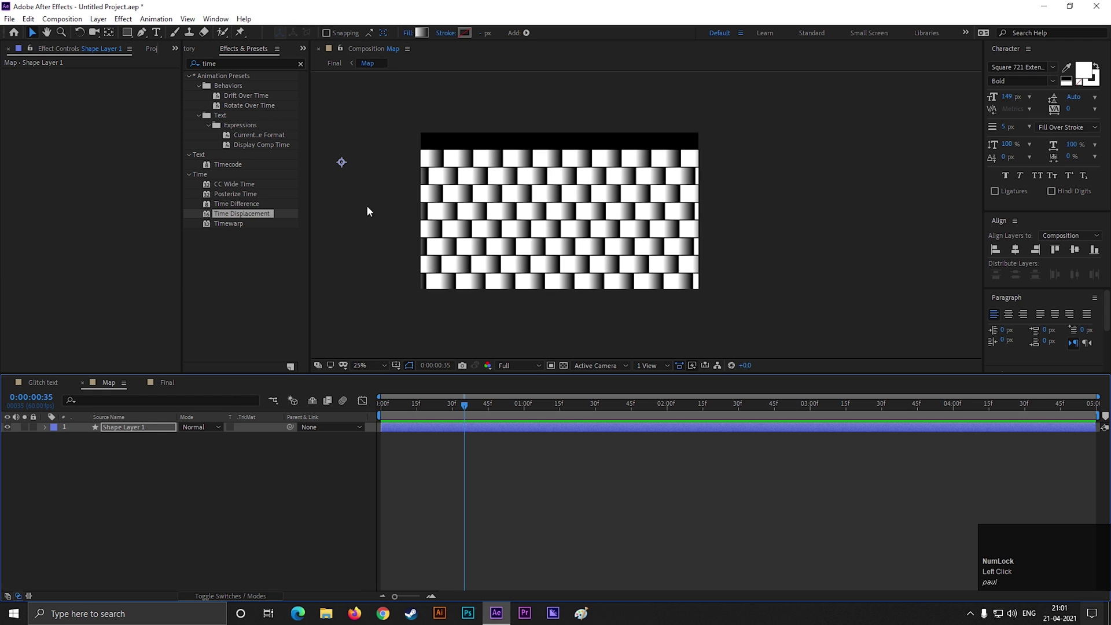
pyautogui.moveTo(346, 164); pyautogui.dragTo(442, 476)
pyautogui.press('space')
pyautogui.moveTo(525, 407); pyautogui.dragTo(112, 382)
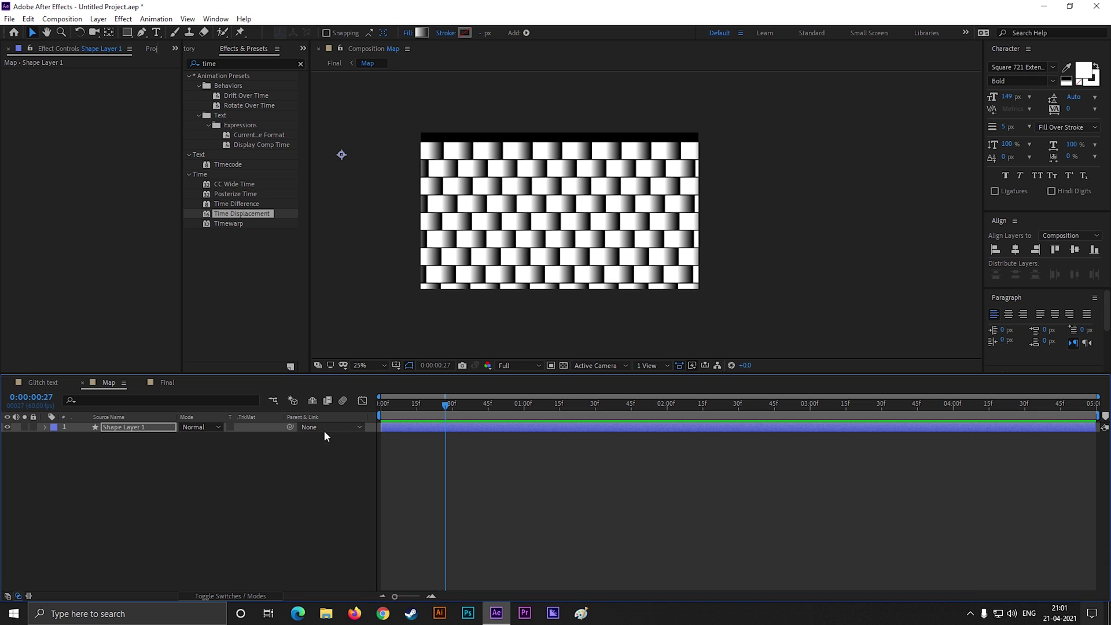
# Return to the Final comp and scrub the glitching text.
pyautogui.moveTo(174, 387); pyautogui.dragTo(433, 475)
# Select the Glitch text and Map layers and choose Pre-compose.
pyautogui.press('space')
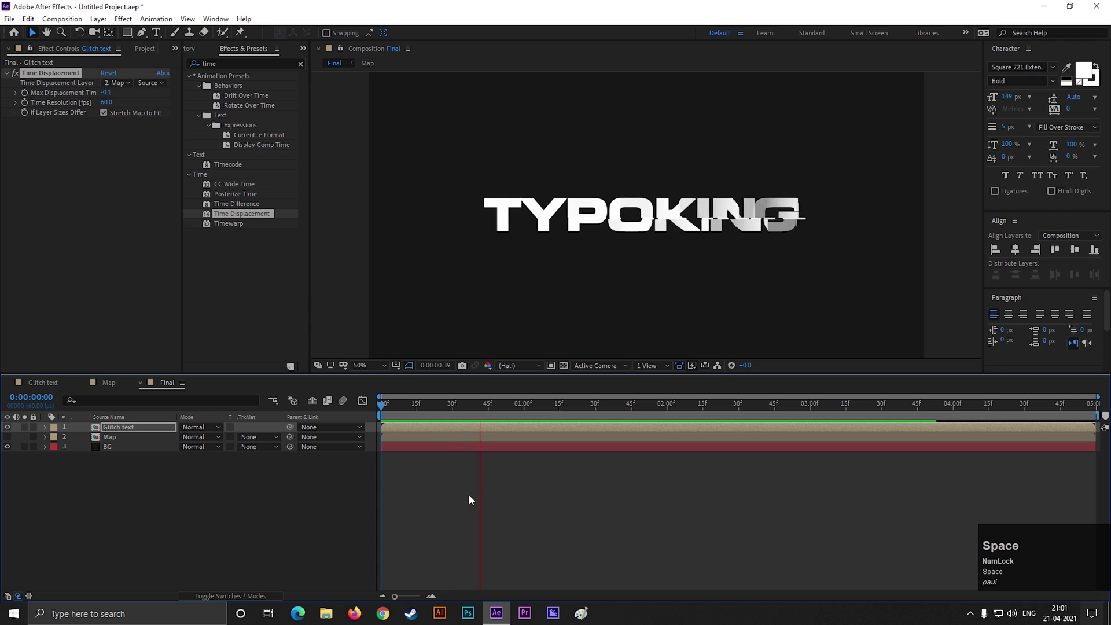
pyautogui.moveTo(522, 409); pyautogui.dragTo(185, 484)
pyautogui.click(124, 432)
pyautogui.rightClick(128, 429)
pyautogui.click(192, 378)
# Name the precomp Animation and confirm it.
pyautogui.press('shift+a')
pyautogui.press('n')
pyautogui.write('nimation')
pyautogui.press('Return')
pyautogui.click(138, 486)
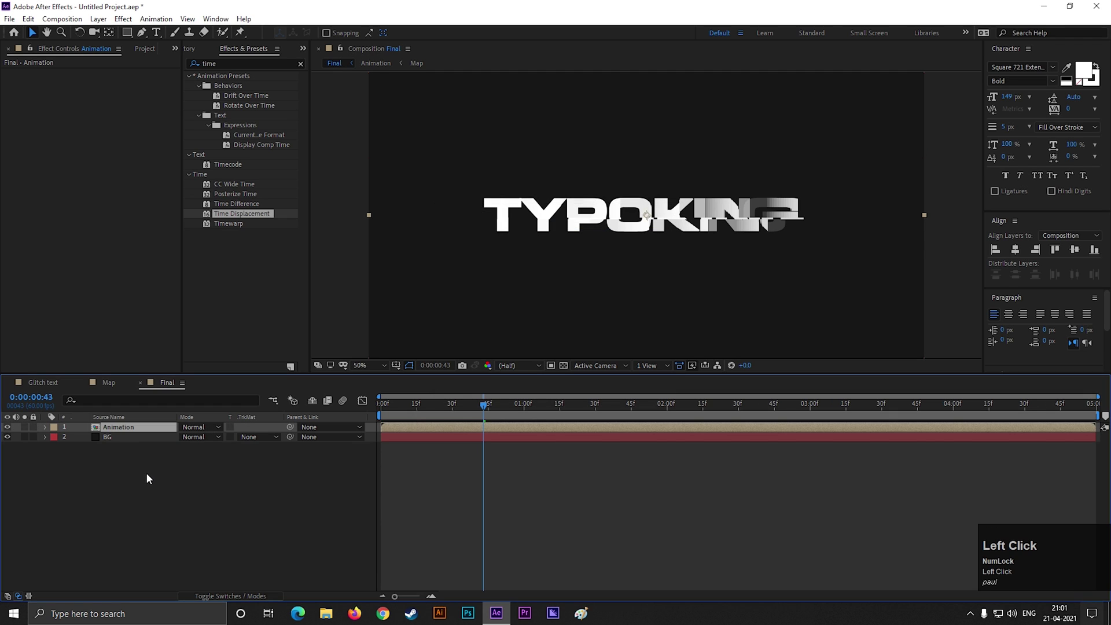
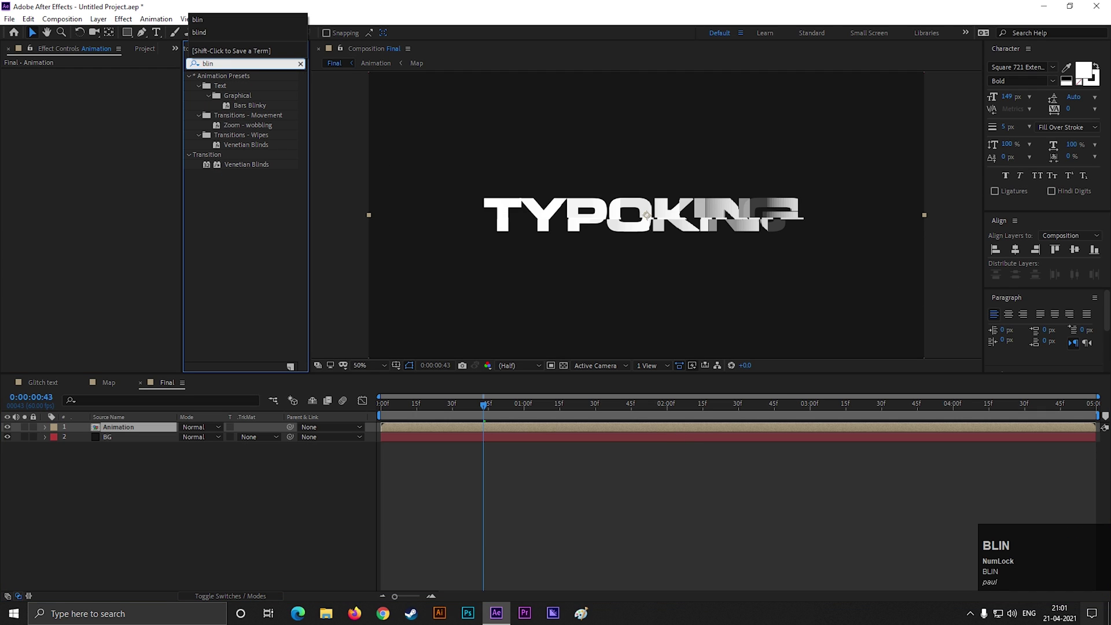
# Apply Venetian Blinds to Animation with 30% completion, 37.8° direction and width 6.
pyautogui.moveTo(245, 167); pyautogui.dragTo(487, 409)
pyautogui.moveTo(488, 409); pyautogui.dragTo(111, 87)
pyautogui.moveTo(111, 86); pyautogui.dragTo(124, 87)
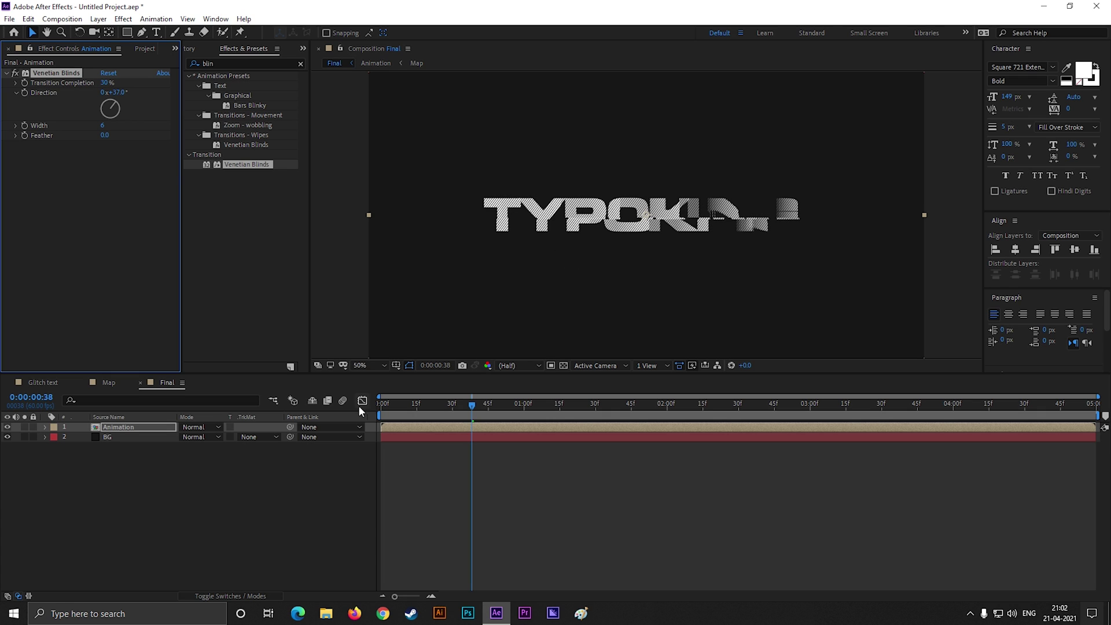
# Add a purple Fill to the Animation copy and duplicate it again.
pyautogui.moveTo(478, 410); pyautogui.dragTo(183, 484)
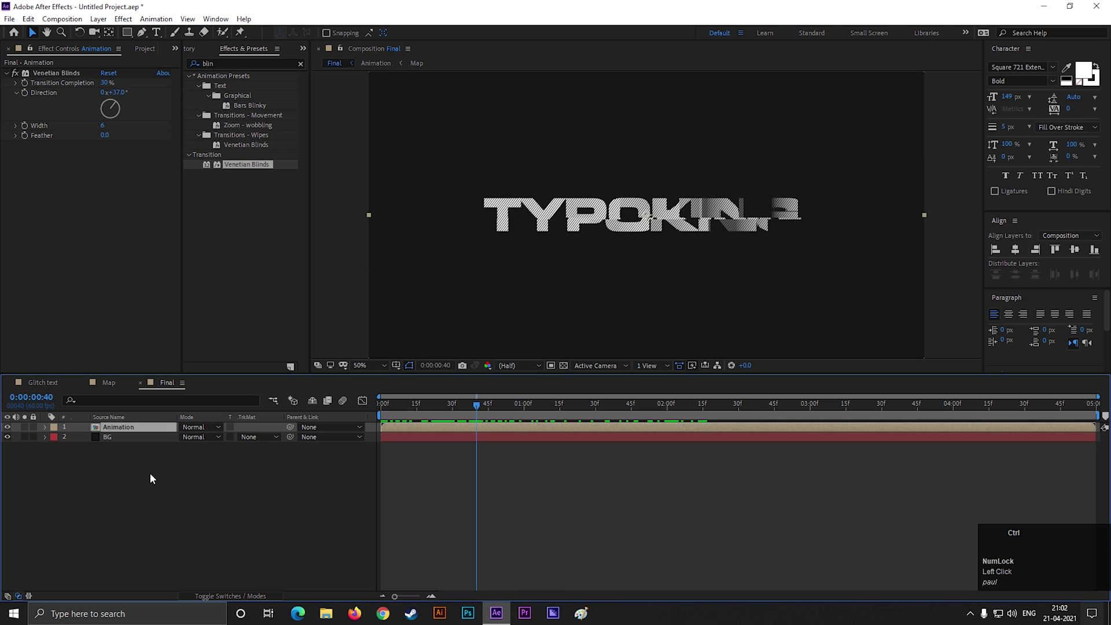
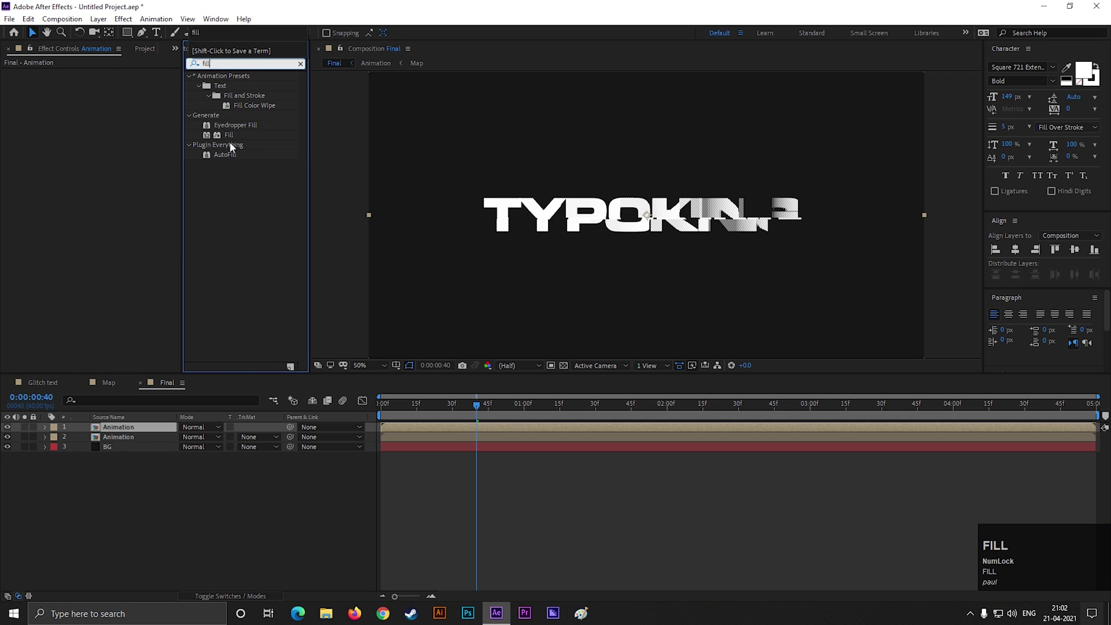
pyautogui.moveTo(234, 136); pyautogui.dragTo(415, 476)
pyautogui.scroll(3)
pyautogui.click(485, 597)
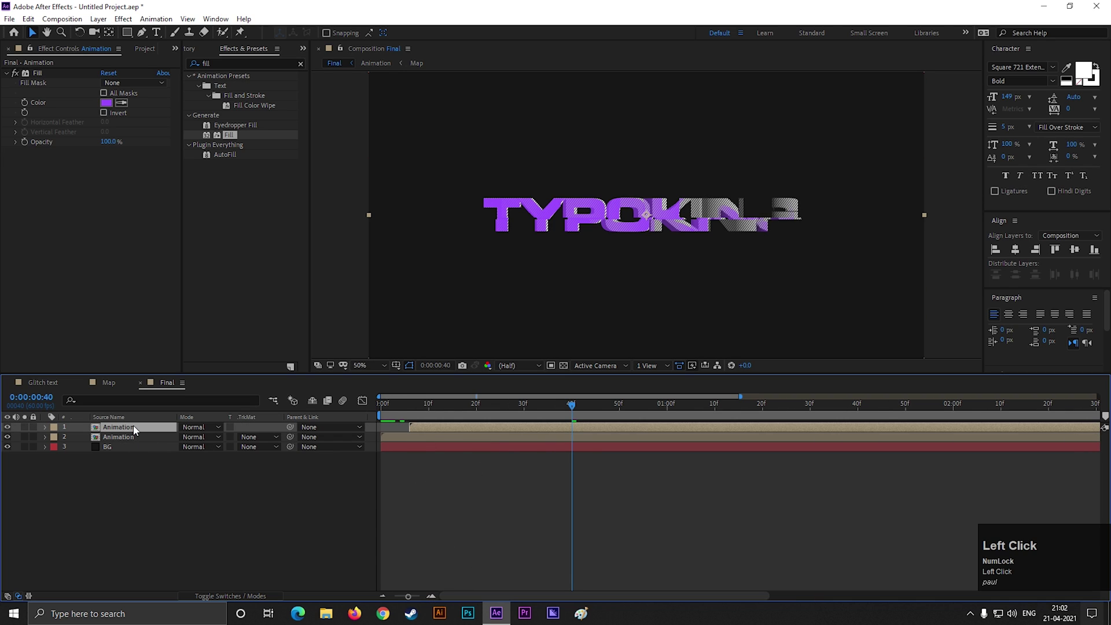
pyautogui.press('ctrl+d')
# Set the top copy's Fill to white and add a cyan Fill to the bottom copy.
pyautogui.moveTo(452, 427); pyautogui.dragTo(417, 305)
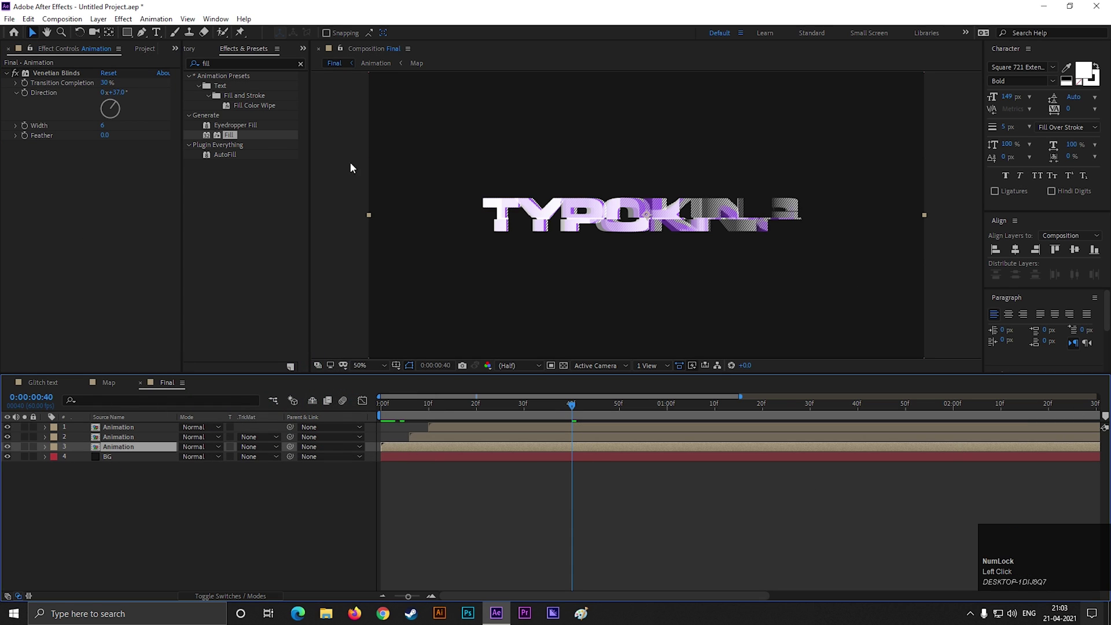
pyautogui.moveTo(230, 139); pyautogui.dragTo(427, 470)
# Preview the coloured glitch animation and head to the Map comp.
pyautogui.press('space')
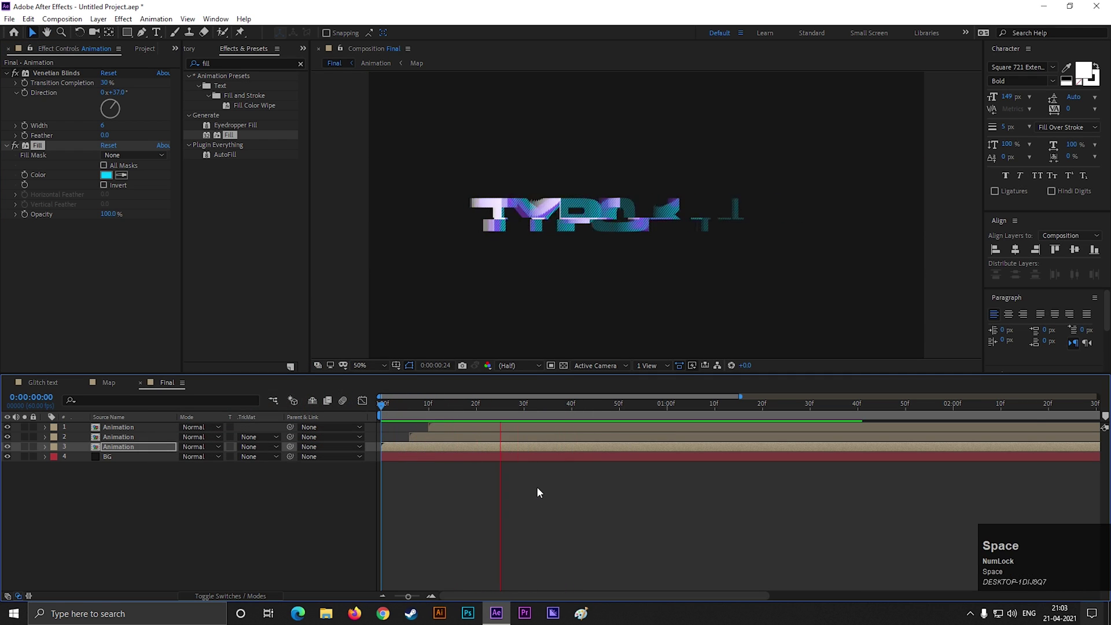
pyautogui.moveTo(761, 411); pyautogui.dragTo(439, 483)
pyautogui.press('space')
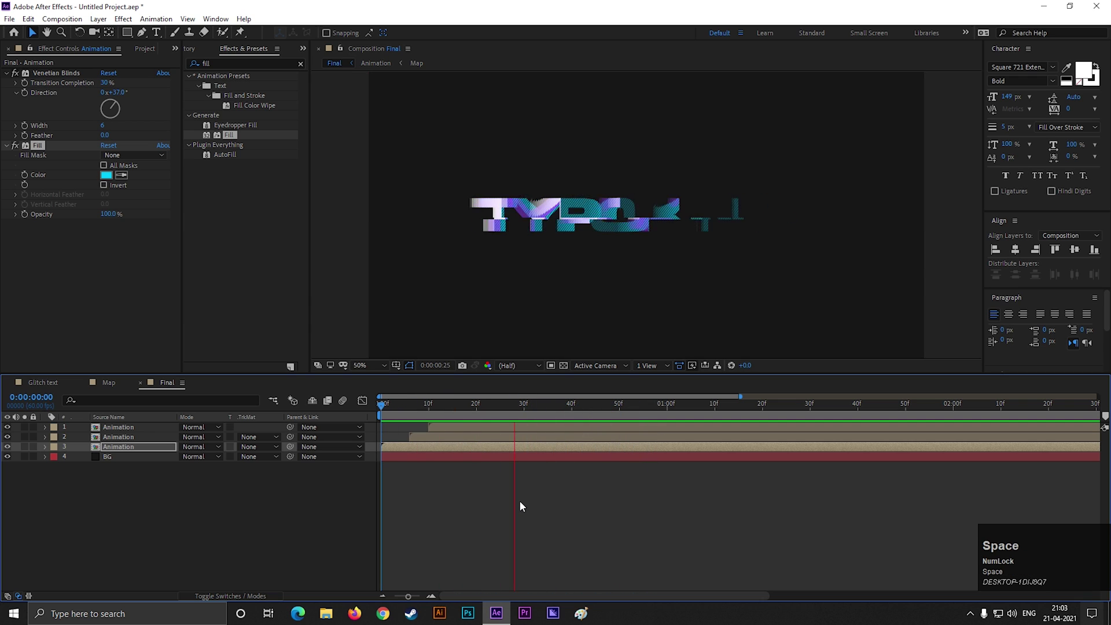
pyautogui.moveTo(579, 419); pyautogui.dragTo(47, 431)
# Set the Map Rectangle Path Size to 434,24 and Repeater 2 Position to 100,38.
pyautogui.click(46, 432)
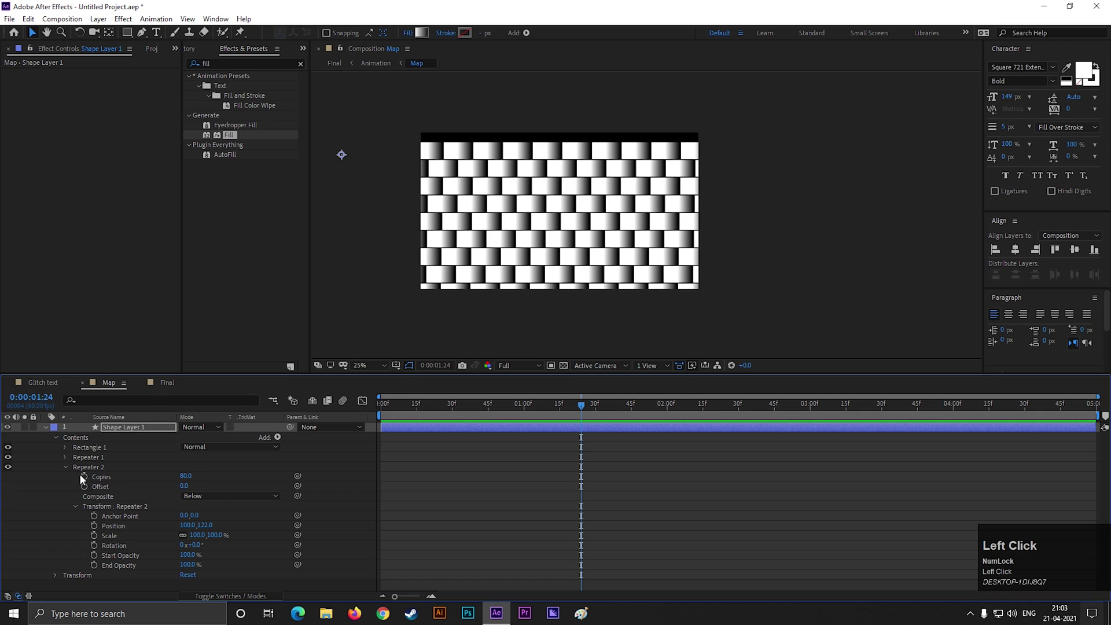
pyautogui.click(71, 451)
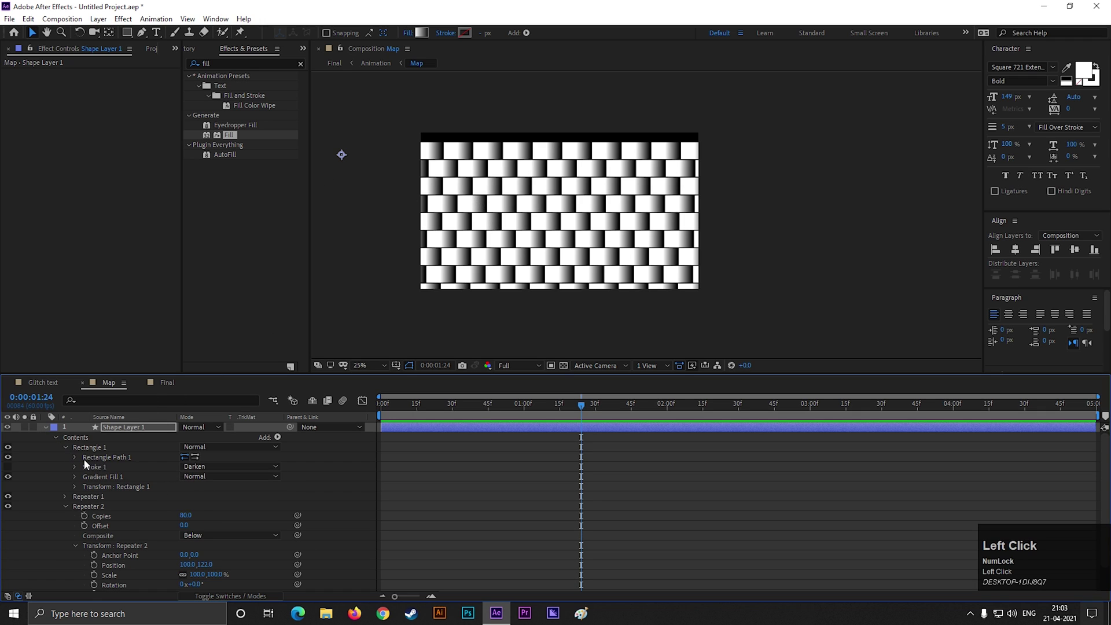
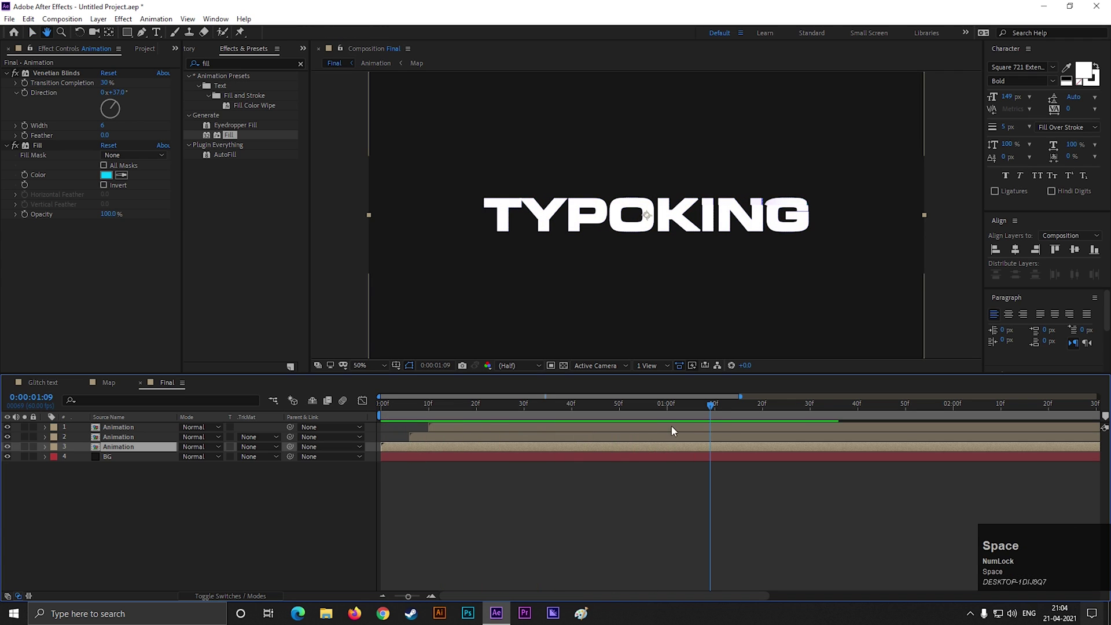
pyautogui.moveTo(710, 411); pyautogui.dragTo(123, 388)
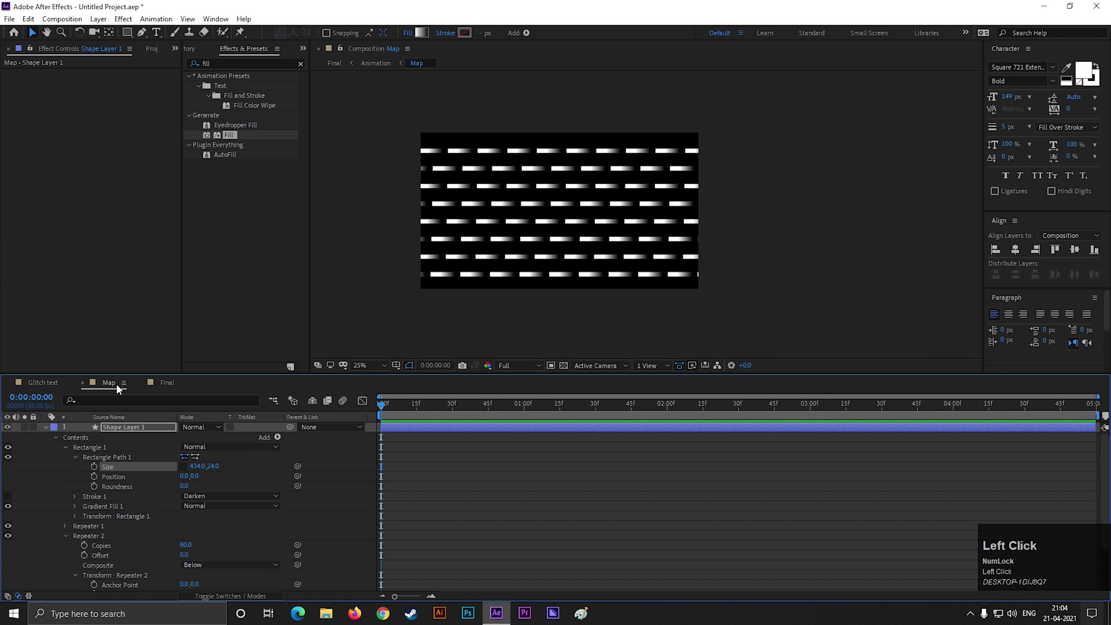
pyautogui.scroll(-3)
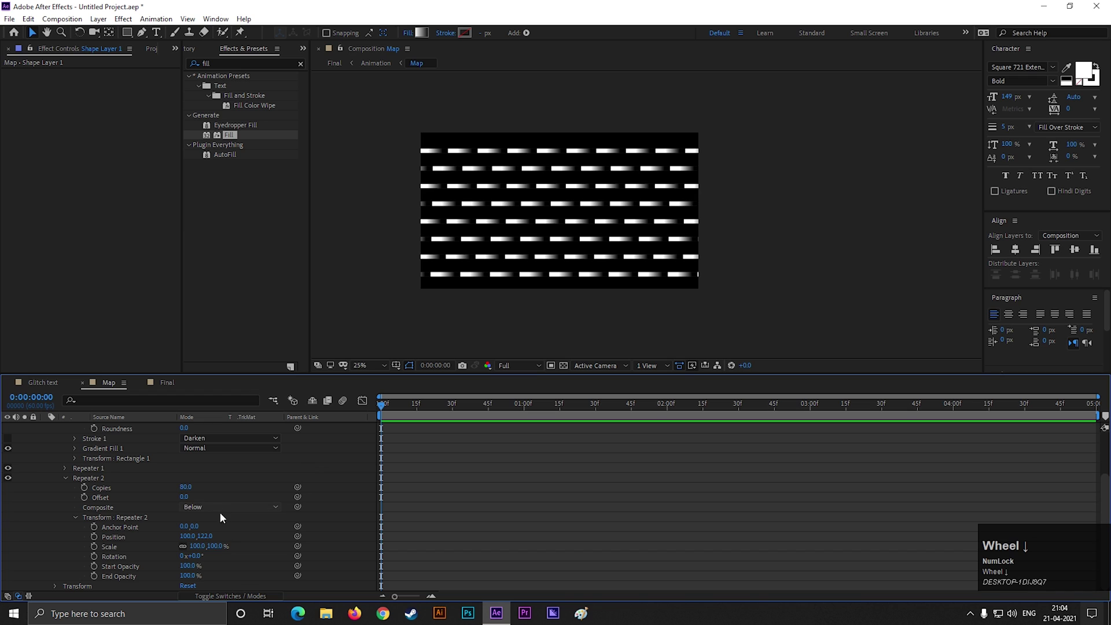
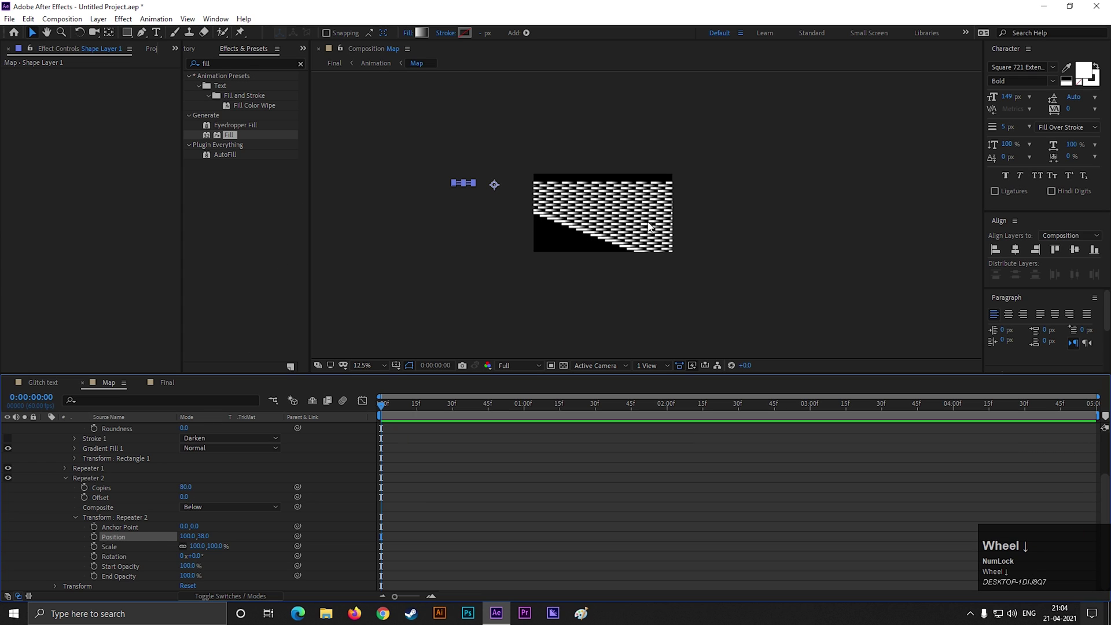
pyautogui.moveTo(494, 190); pyautogui.dragTo(435, 470)
pyautogui.press('space')
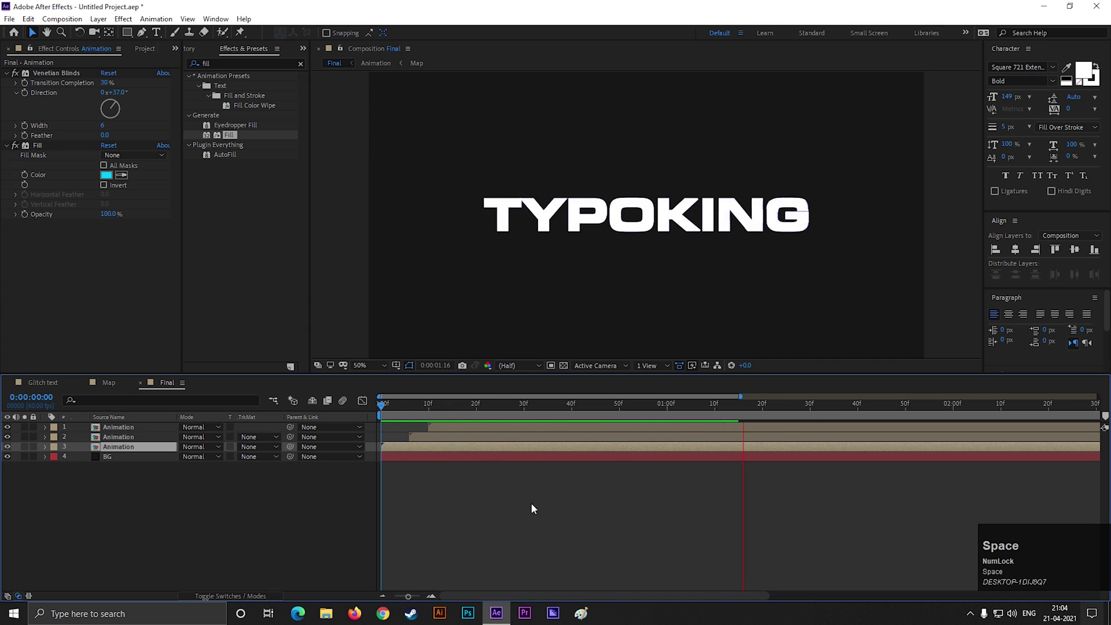
pyautogui.moveTo(823, 411); pyautogui.dragTo(374, 451)
pyautogui.press('space')
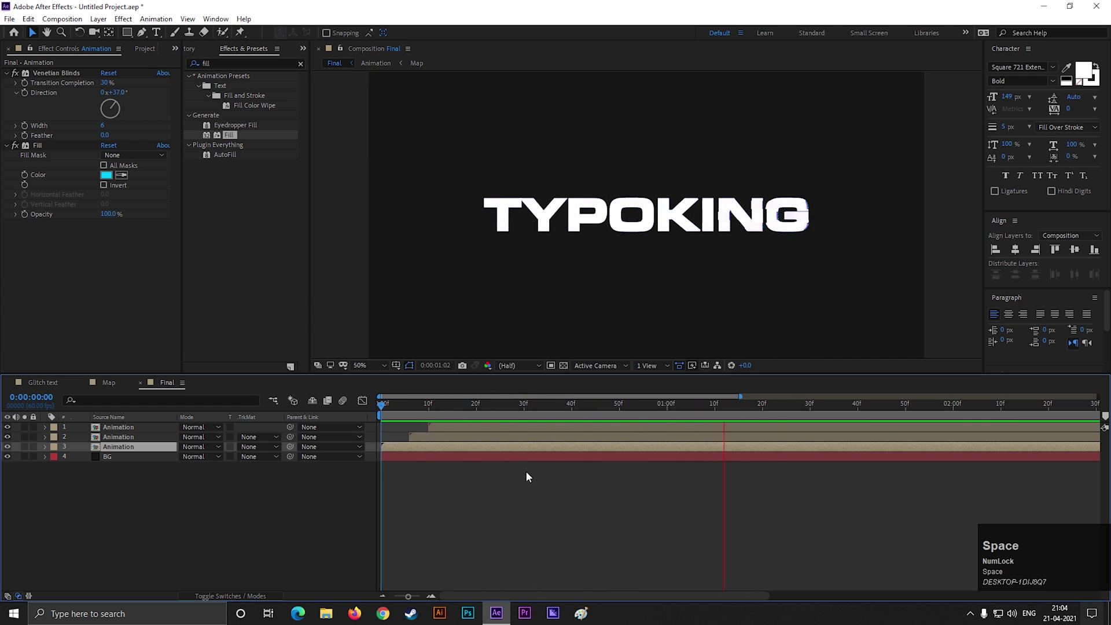
pyautogui.click(666, 486)
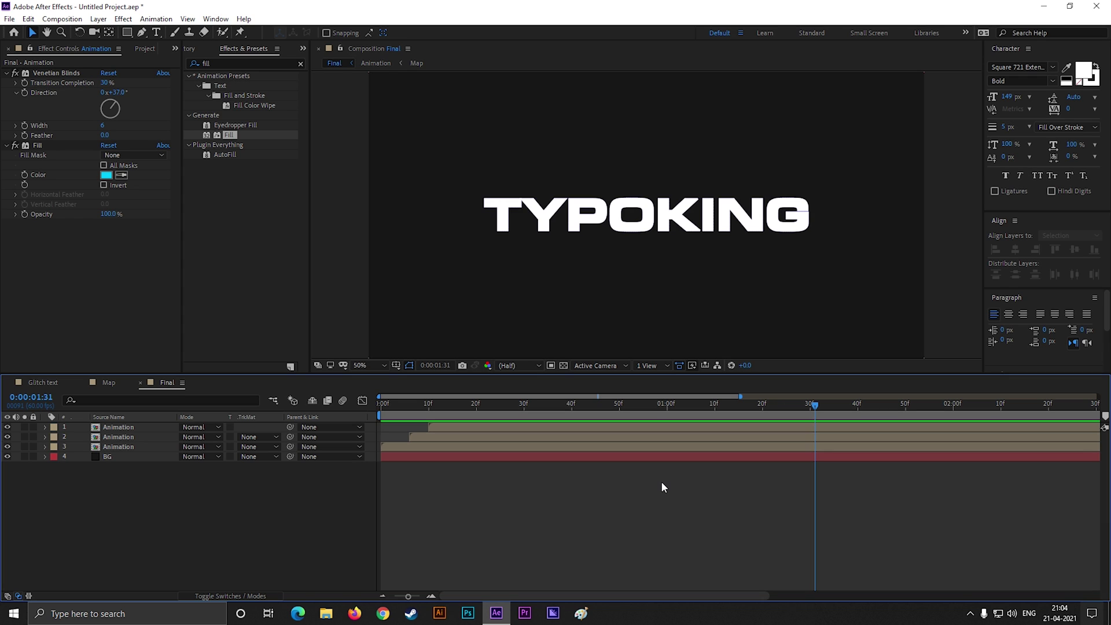
pyautogui.moveTo(812, 413); pyautogui.dragTo(45, 386)
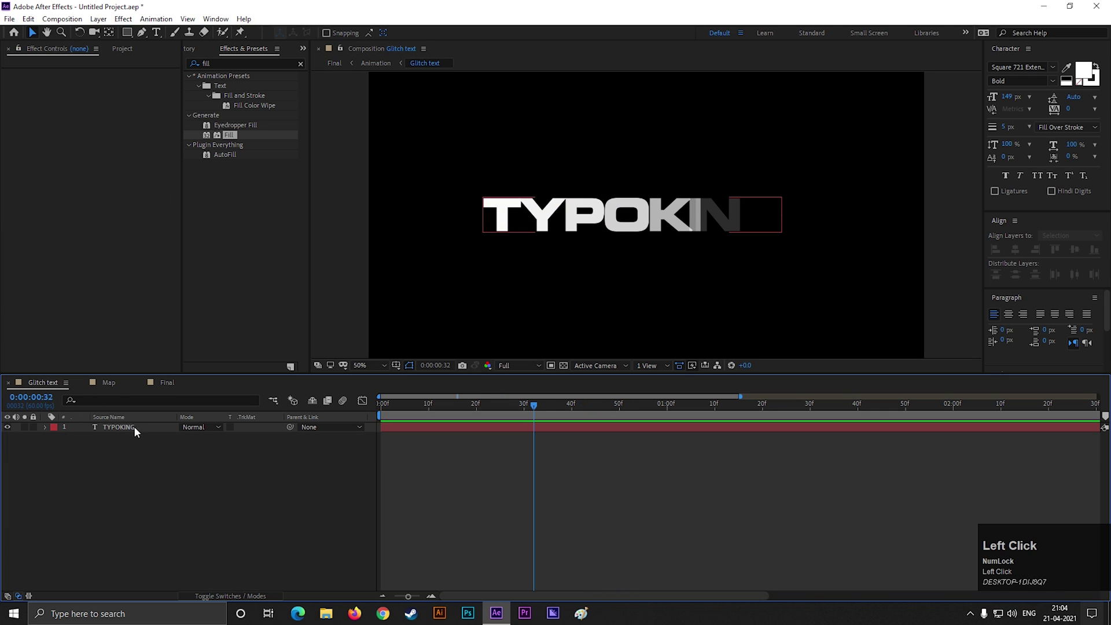
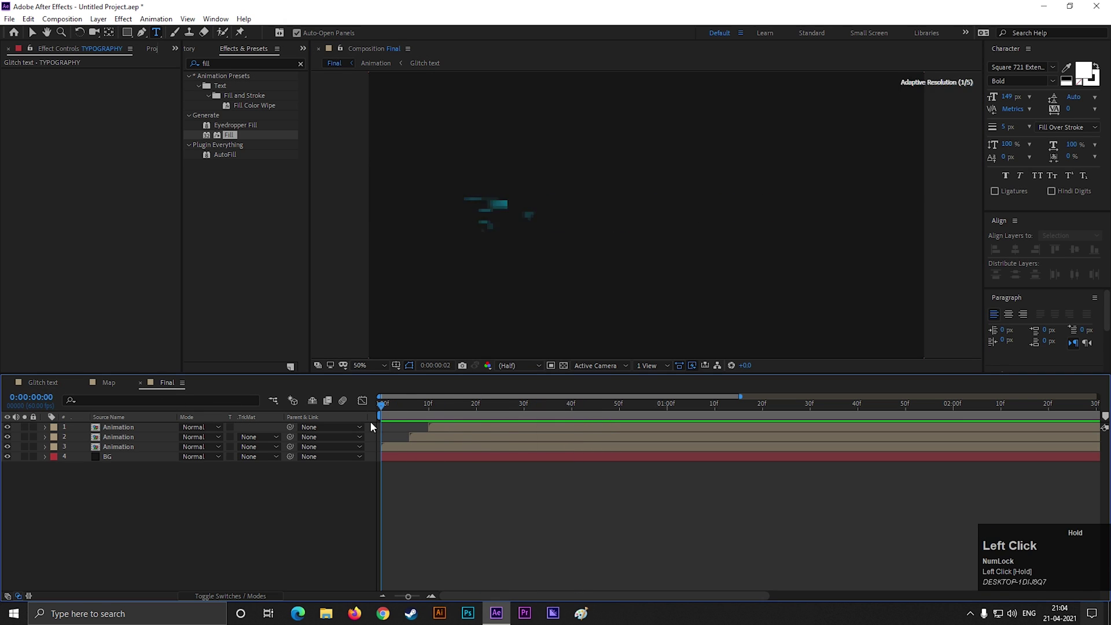
# Preview the Final animation now glitching the word TYPOGRAPHY.
pyautogui.press('space')
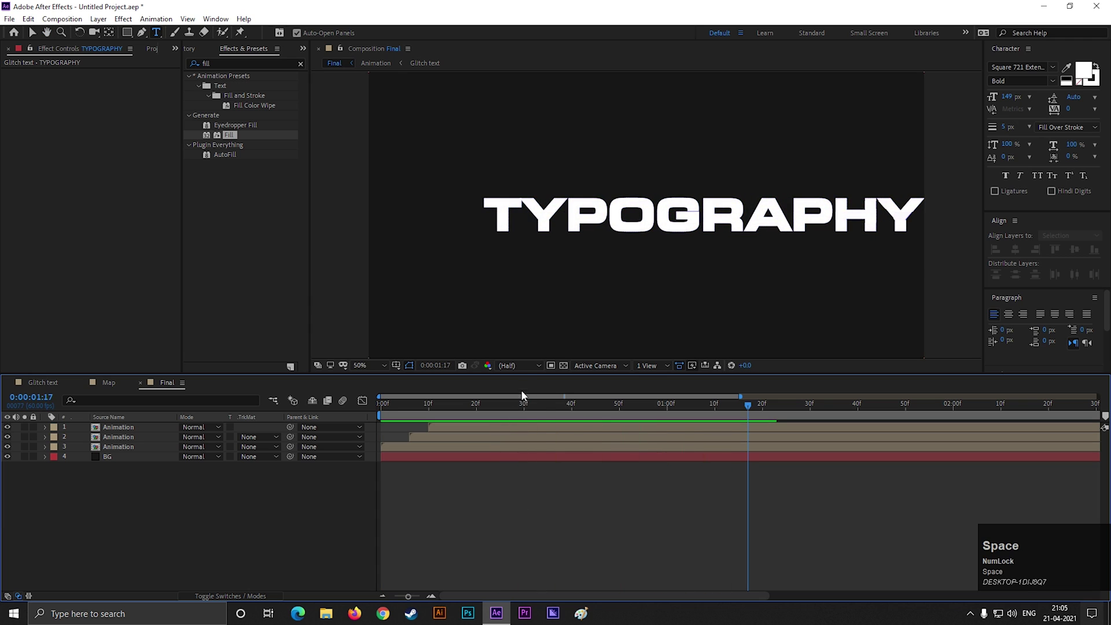
pyautogui.moveTo(528, 370); pyautogui.dragTo(489, 431)
pyautogui.press('space')
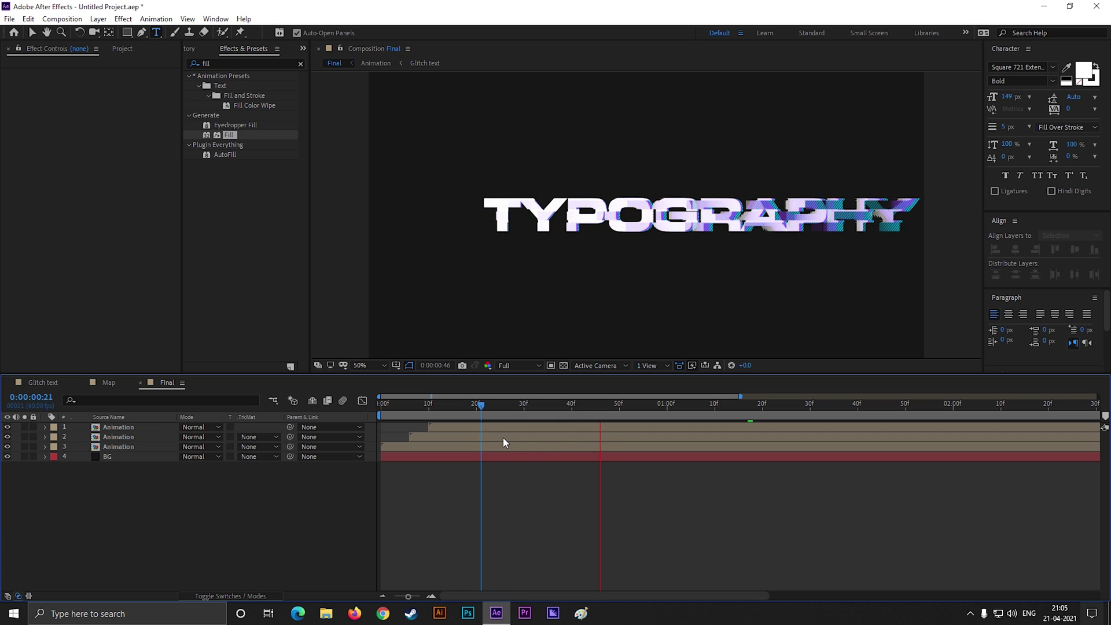